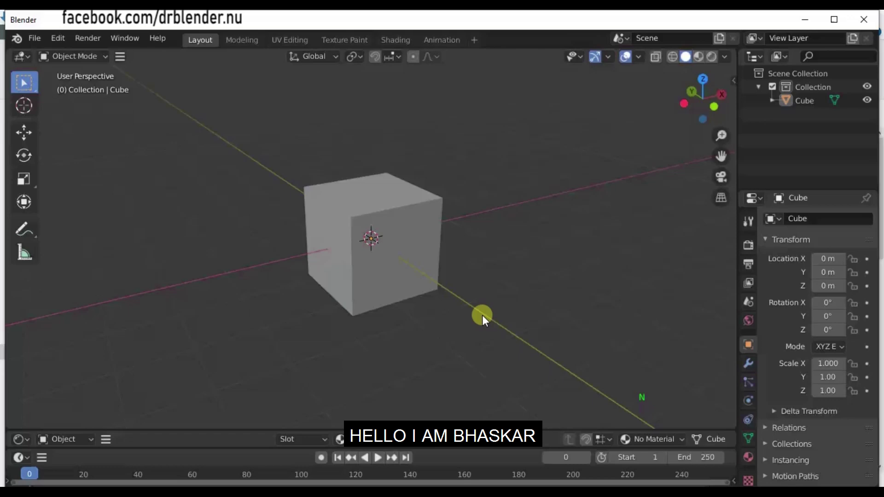
- Switch to the Shading workspace with the default cube's node editor showing
click(475, 250)
middle_click(429, 240)
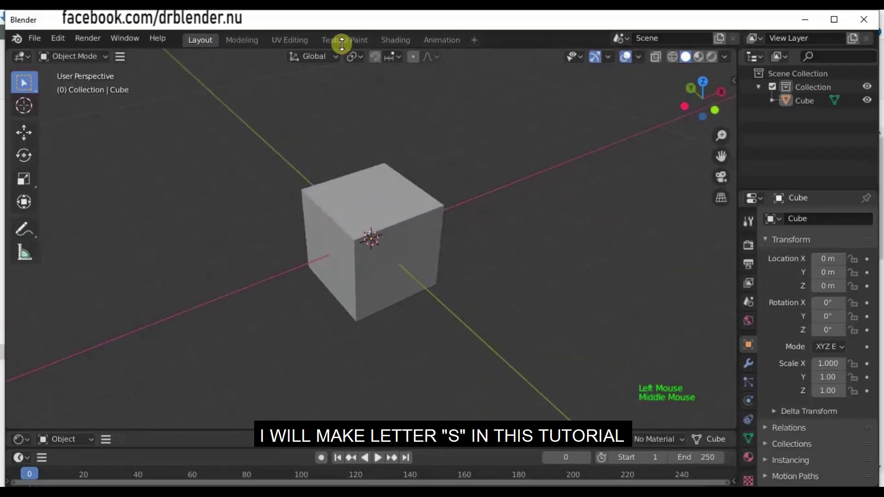
click(400, 46)
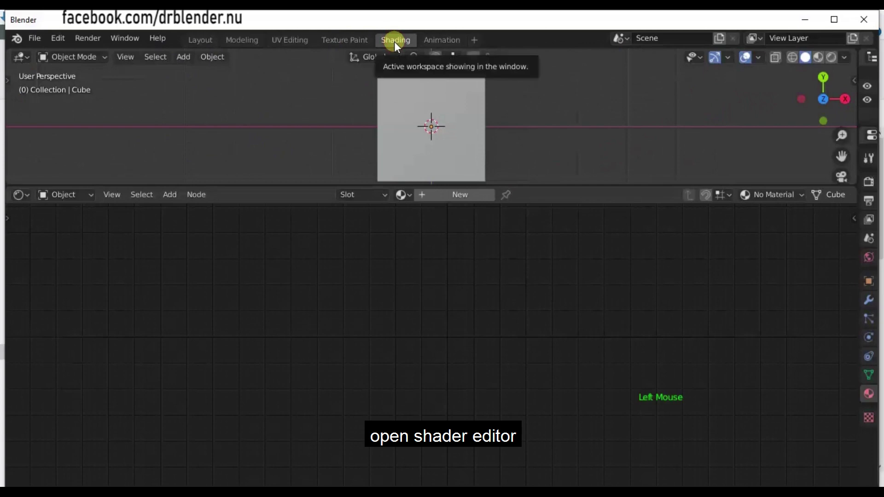
- Create a new cube material and wire a Texture Coordinate node's Object output into the BSDF Base Color
click(382, 254)
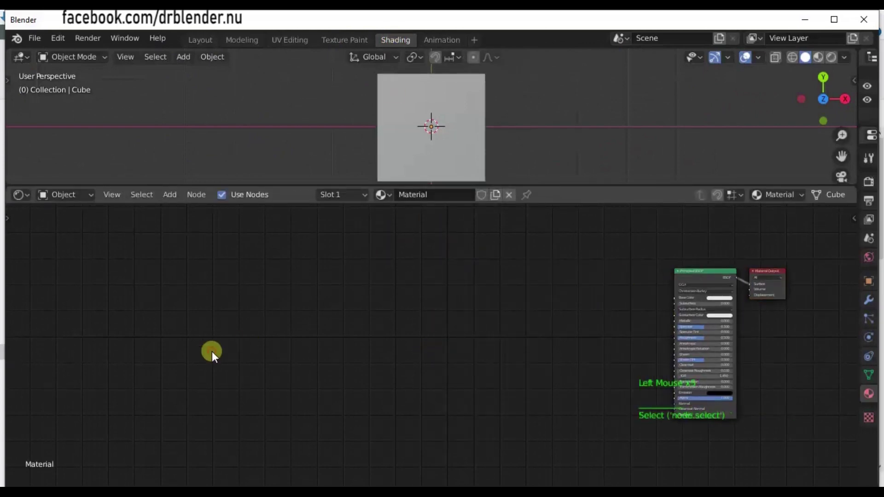
key(shift+a)
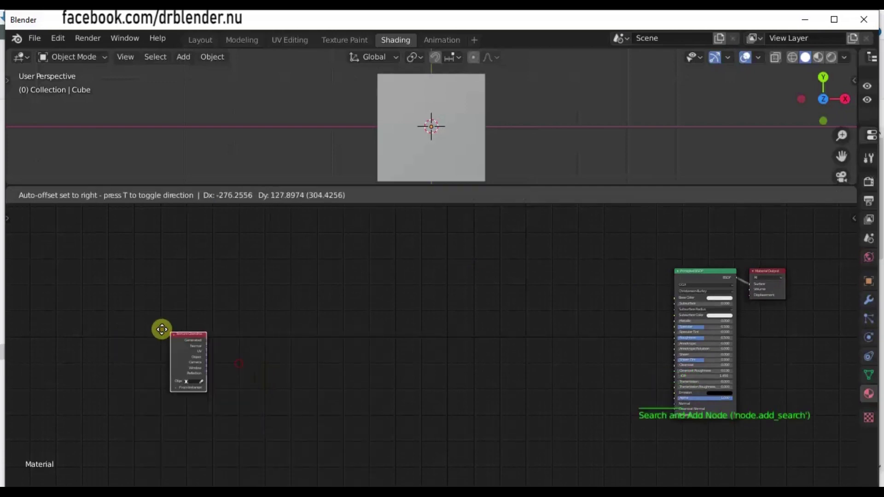
scroll(up, 3)
middle_click(175, 332)
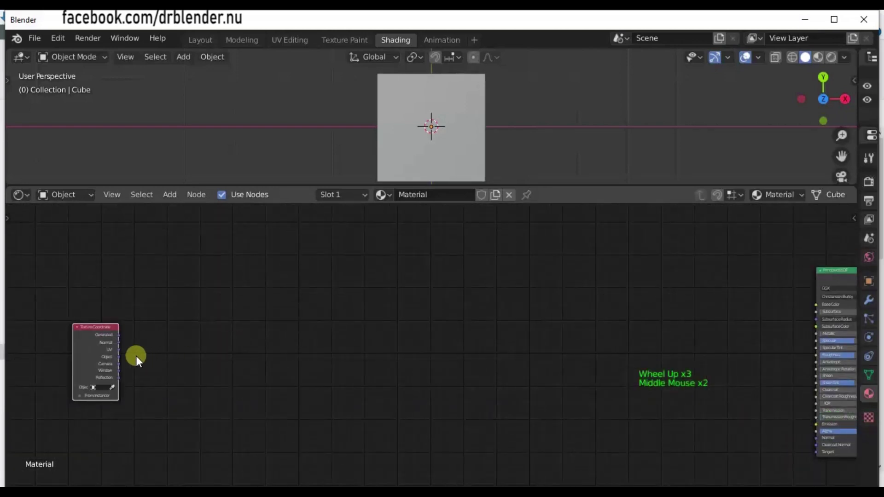
click(121, 358)
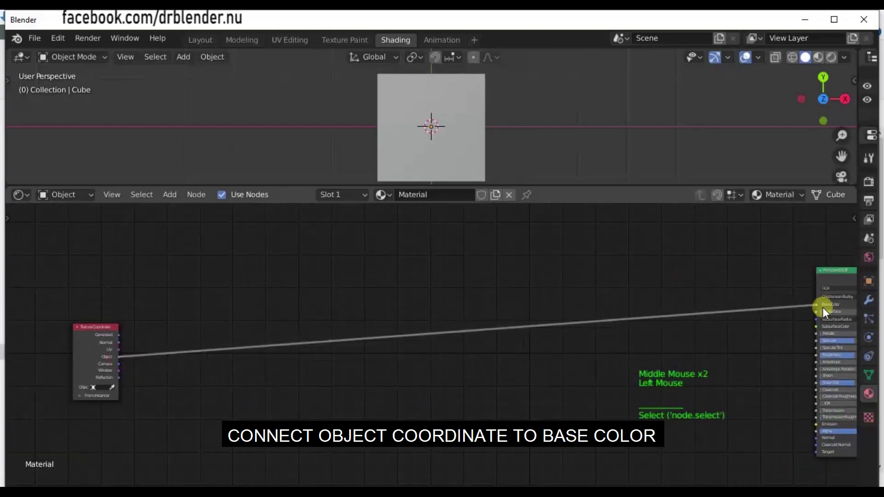
middle_click(418, 334)
click(303, 409)
- Insert a Separate XYZ node on the coordinate link with its X output feeding the shader
key(shift+a)
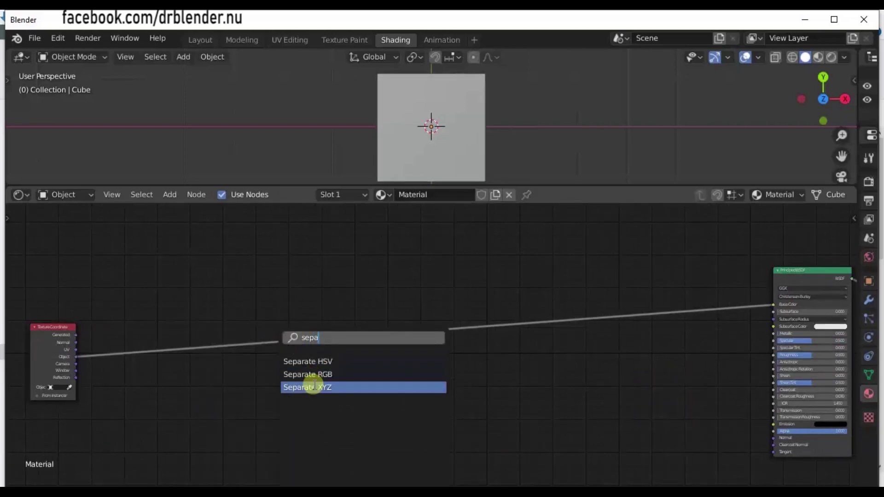
click(148, 337)
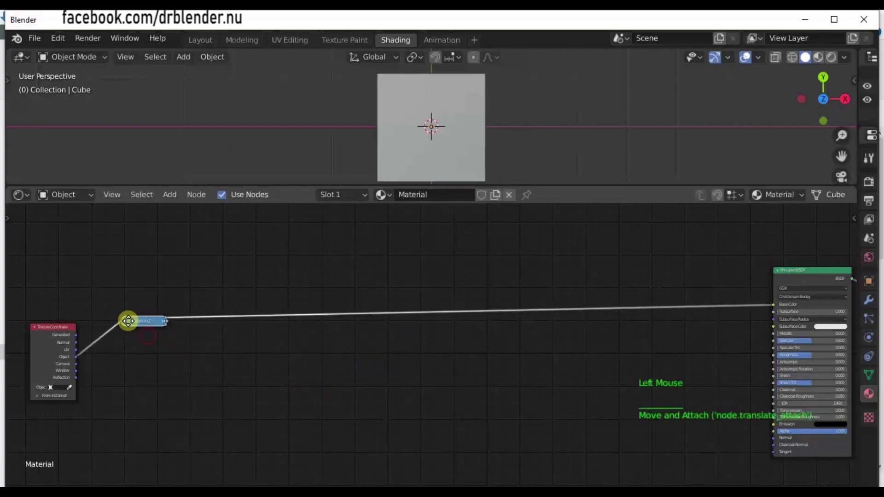
click(129, 323)
click(181, 364)
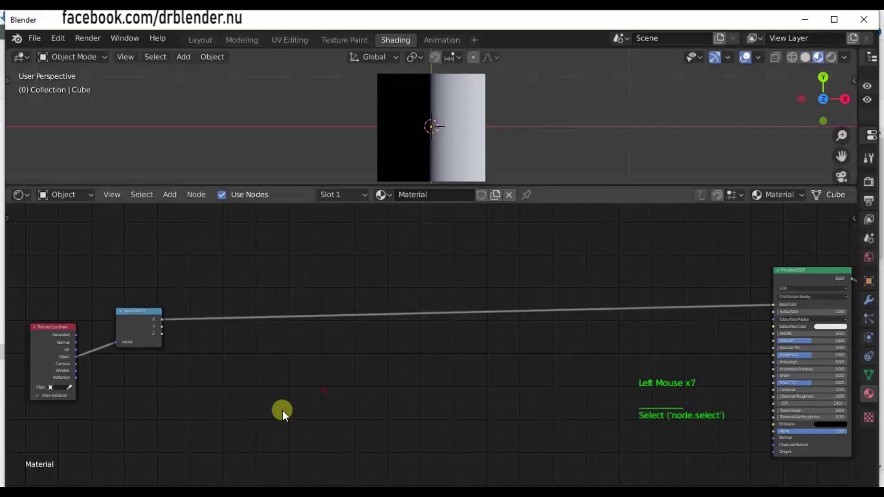
- Insert a Combine XYZ node taking only the X and Y outputs of Separate XYZ
key(shift+a)
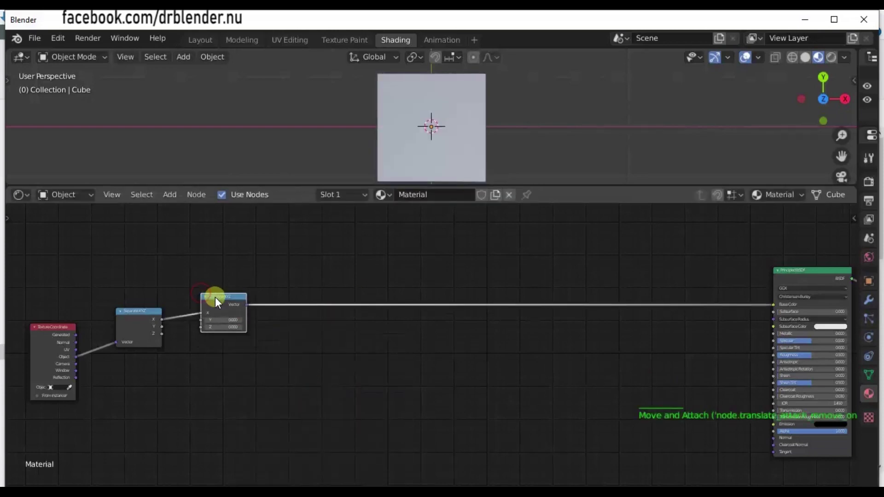
click(209, 301)
click(205, 303)
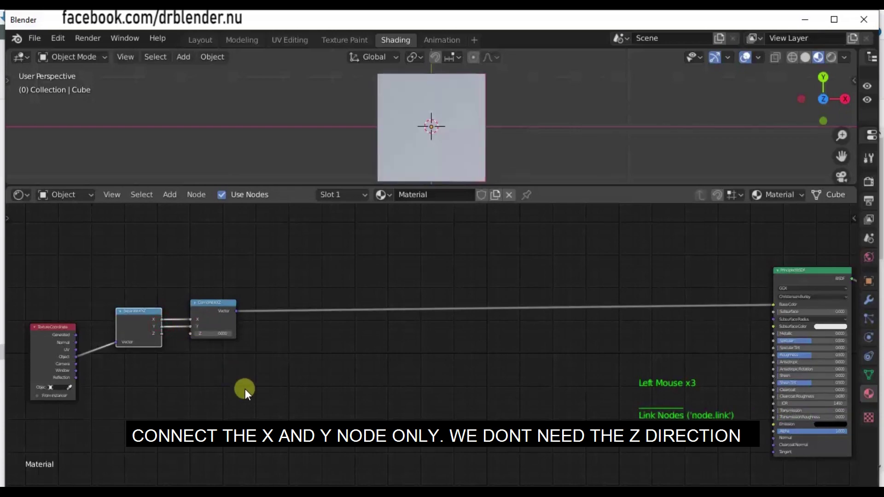
click(248, 394)
key(shift+a)
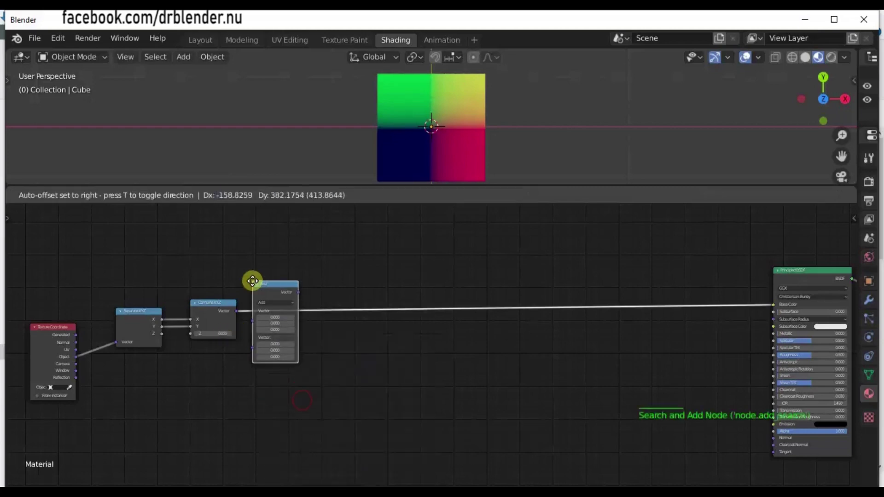
- Place a Vector Math node set to Length after Combine XYZ and feed its value into the shader
click(279, 291)
scroll(up, 3)
middle_click(271, 279)
click(259, 287)
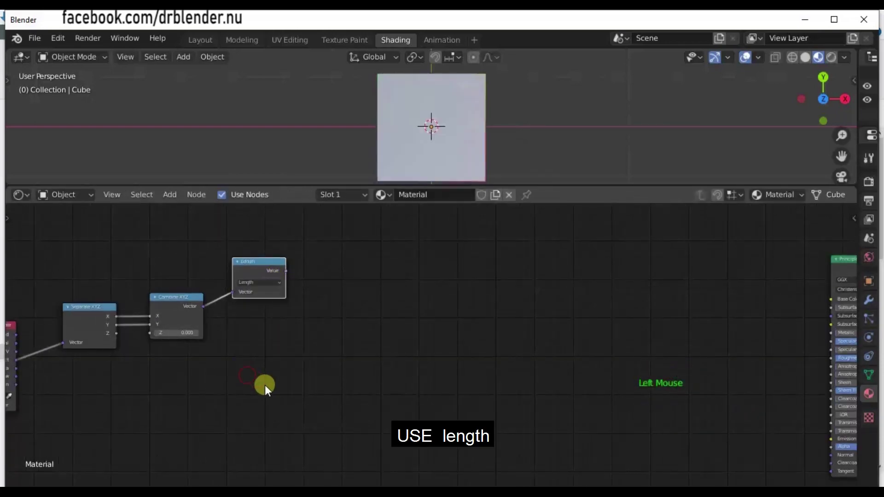
key(shift+a)
click(324, 291)
click(288, 274)
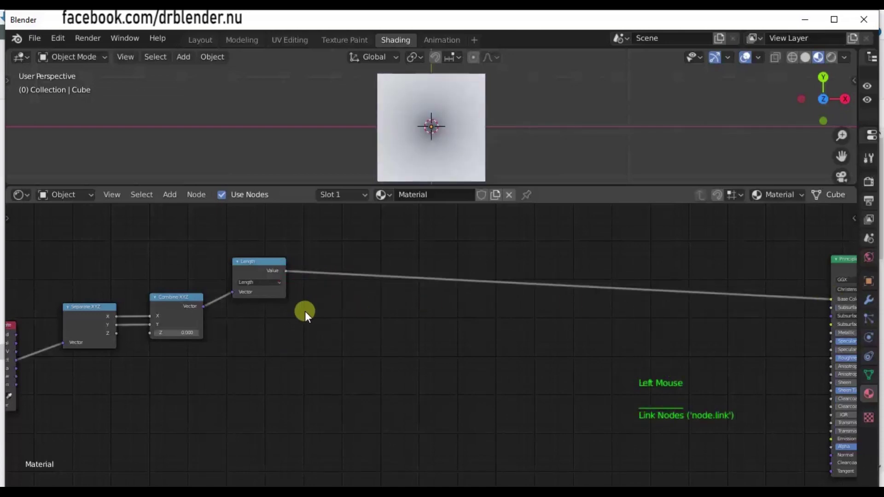
scroll(up, 3)
scroll(down, 3)
- Insert a Math node after Length set to Subtract with value 0.5, giving a soft white disc
key(ctrl+x)
click(285, 382)
key(shift+a)
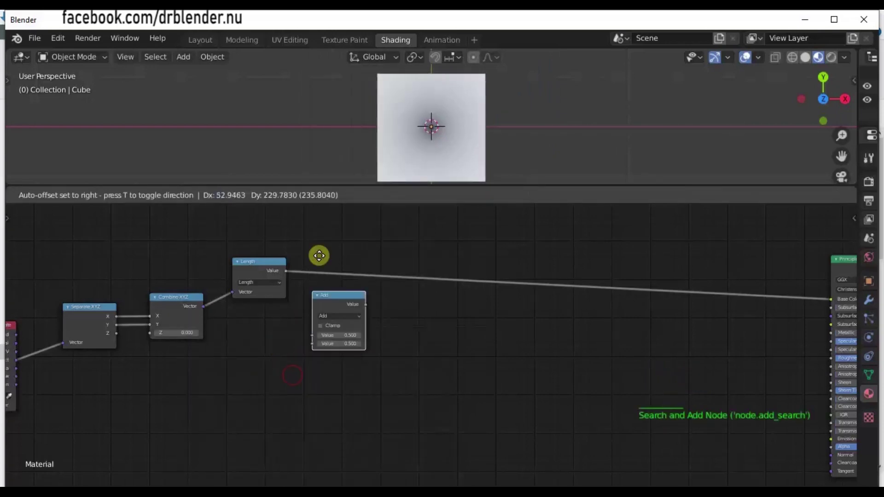
click(330, 274)
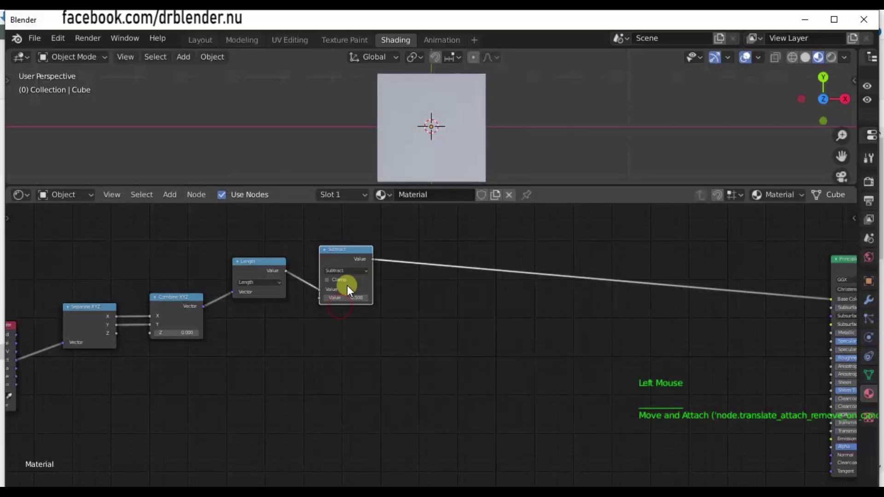
click(338, 257)
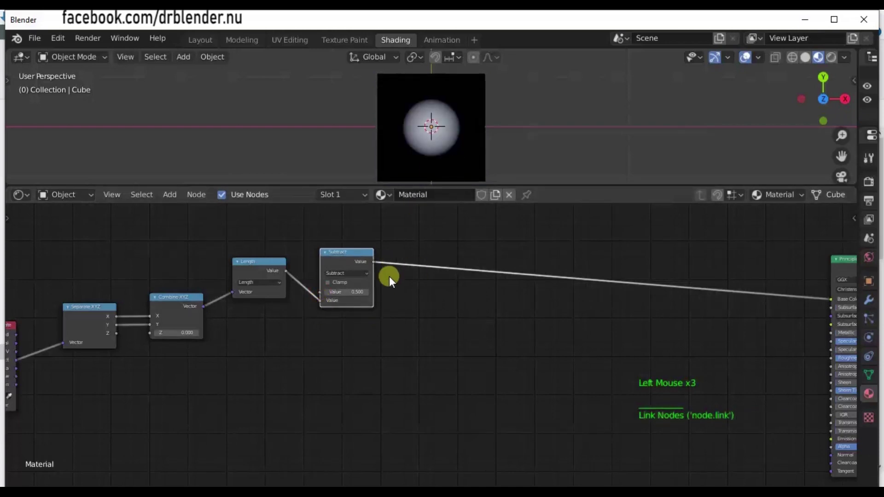
click(351, 255)
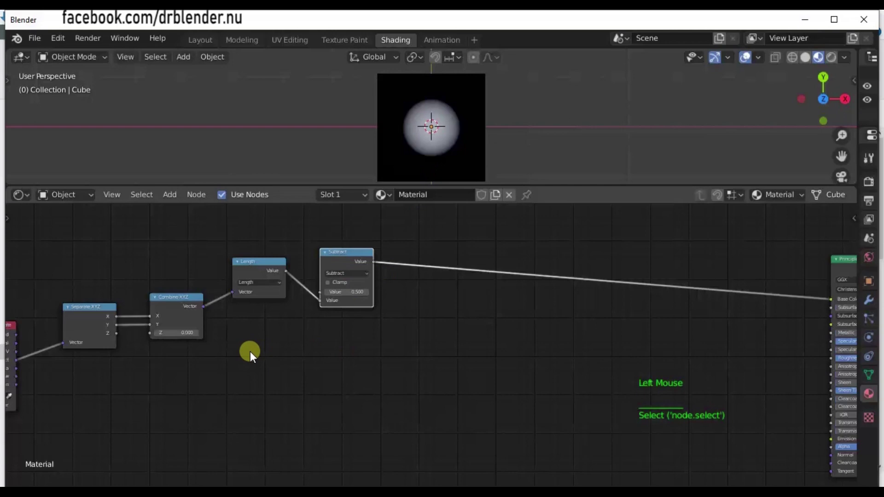
click(355, 255)
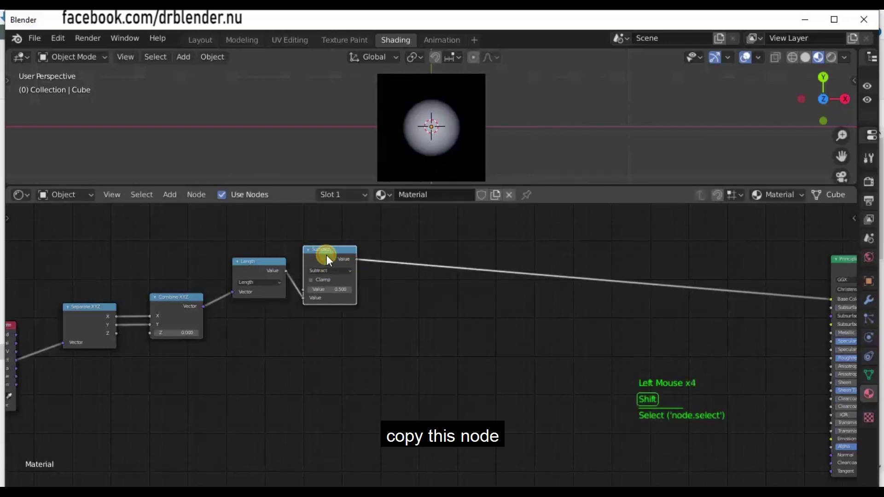
- Duplicate the Subtract node after itself and change the copy to Absolute
key(shift+d)
click(417, 265)
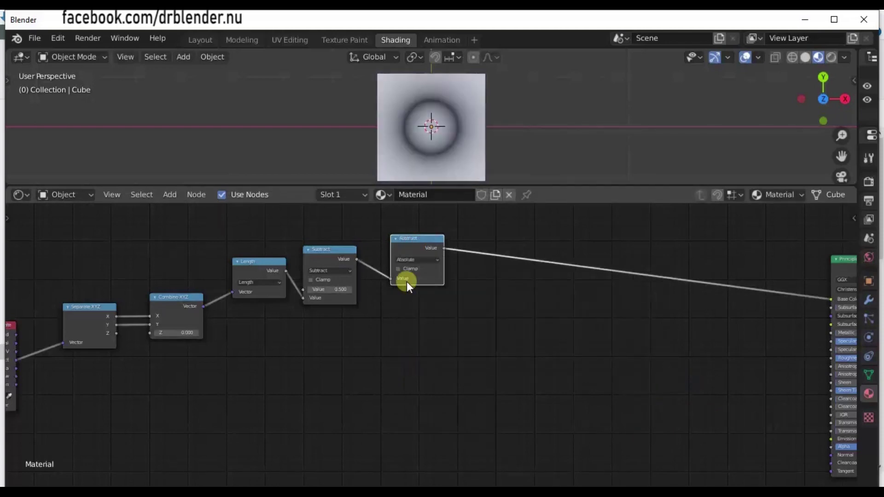
click(413, 239)
click(404, 248)
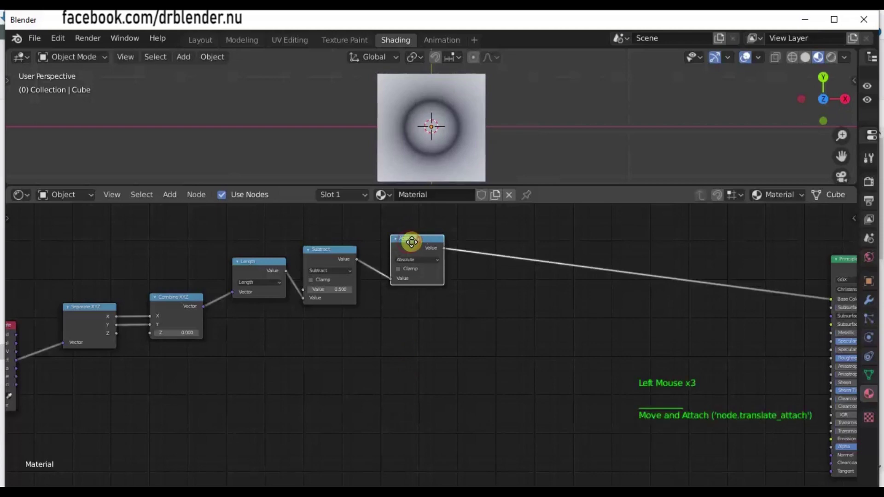
- Duplicate Subtract again after Absolute and set its value to 0.16 to form a ring
click(336, 258)
key(shift+d)
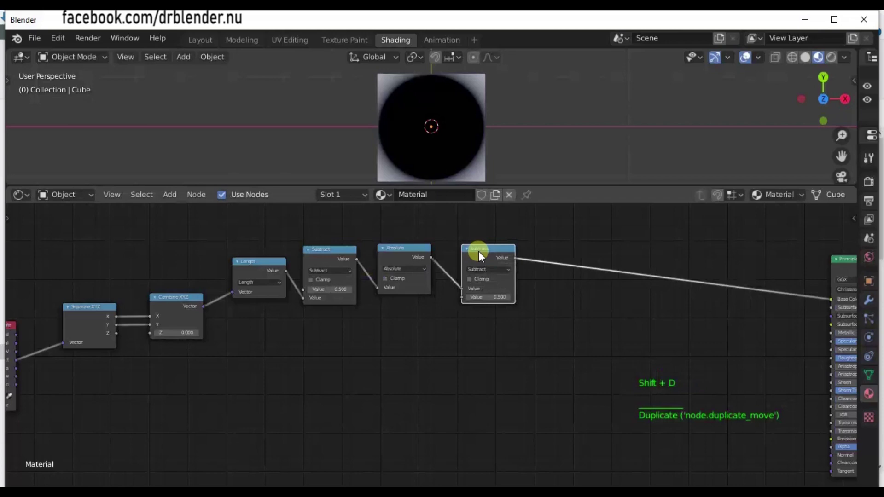
click(467, 250)
scroll(up, 3)
middle_click(465, 263)
click(461, 325)
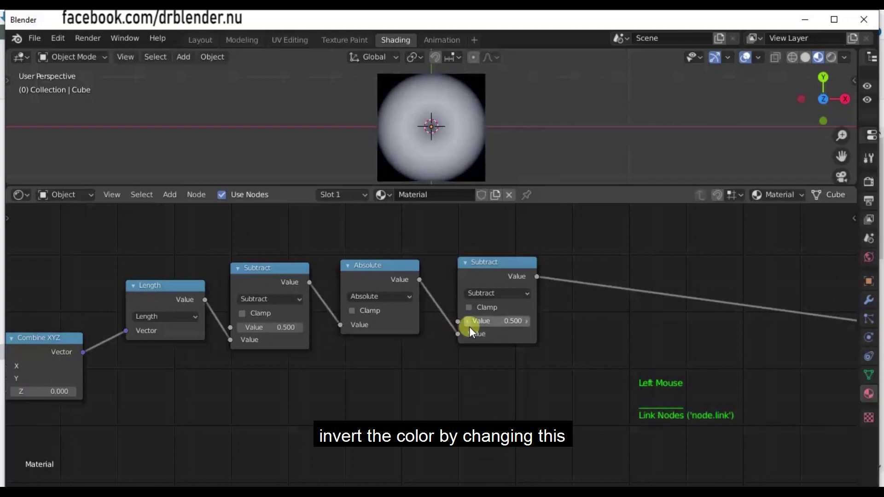
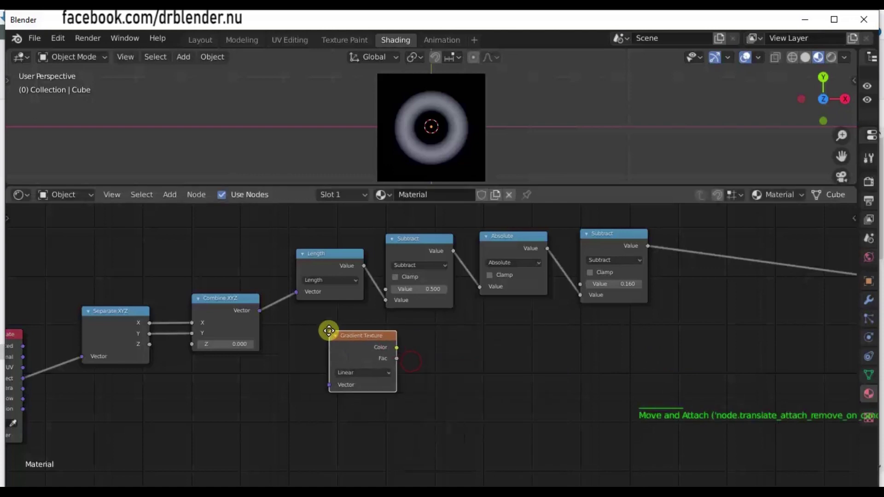
- Place a radial Gradient Texture fed by Combine XYZ and run it into a new ColorRamp node
click(269, 317)
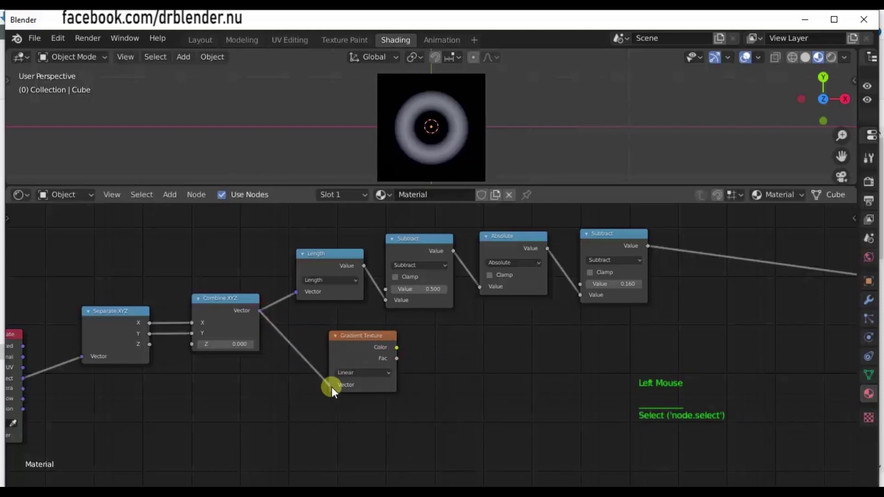
click(455, 386)
key(shift+a)
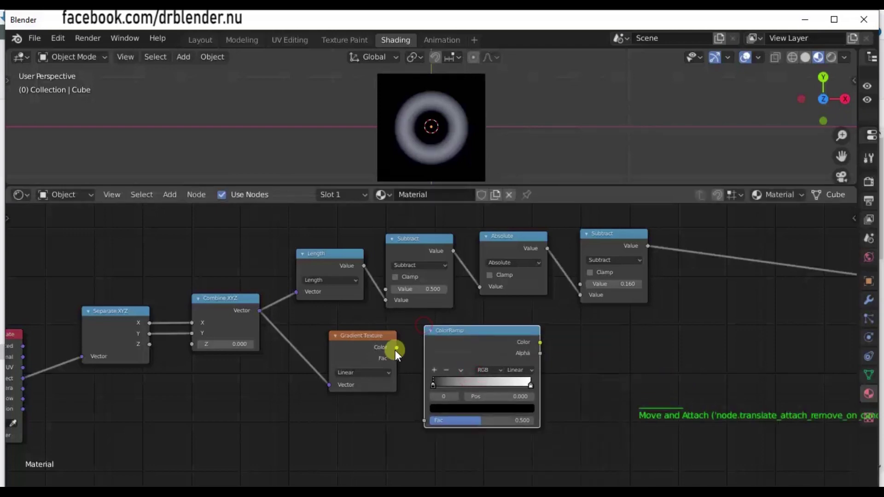
click(404, 363)
scroll(down, 3)
middle_click(593, 384)
scroll(down, 3)
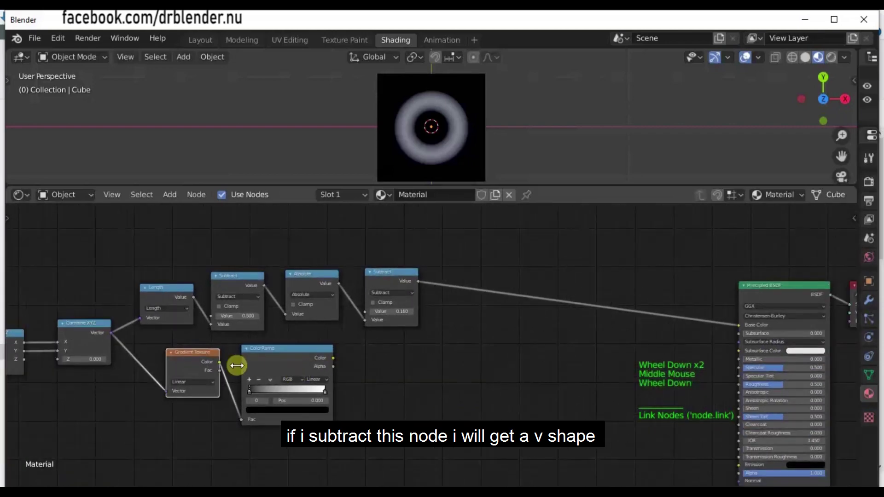
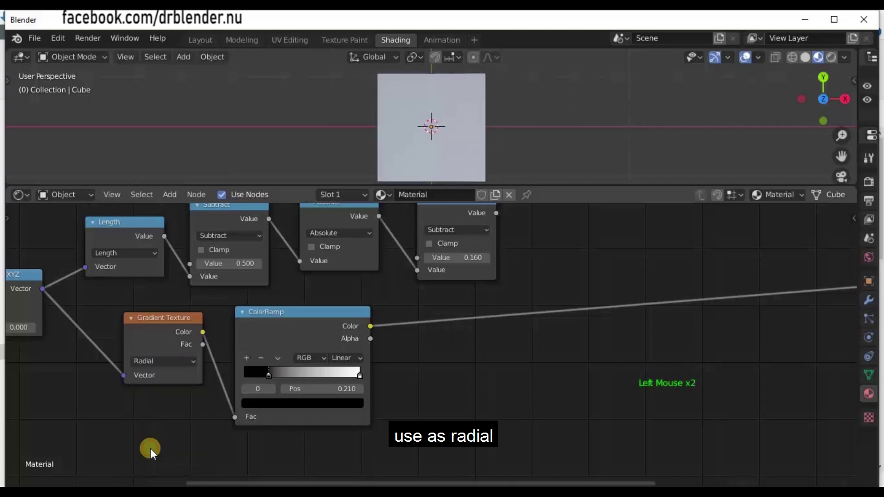
- Drag the ColorRamp black stop to about 0.485 to make a half-mask
click(270, 376)
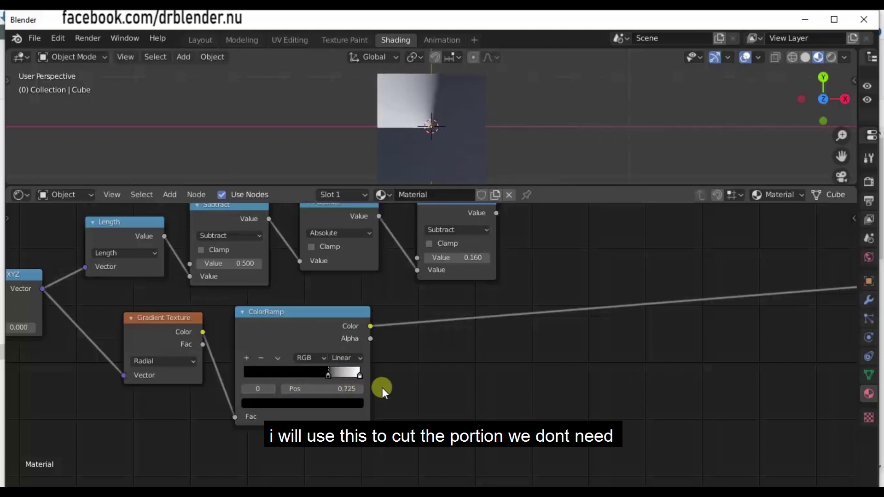
click(520, 379)
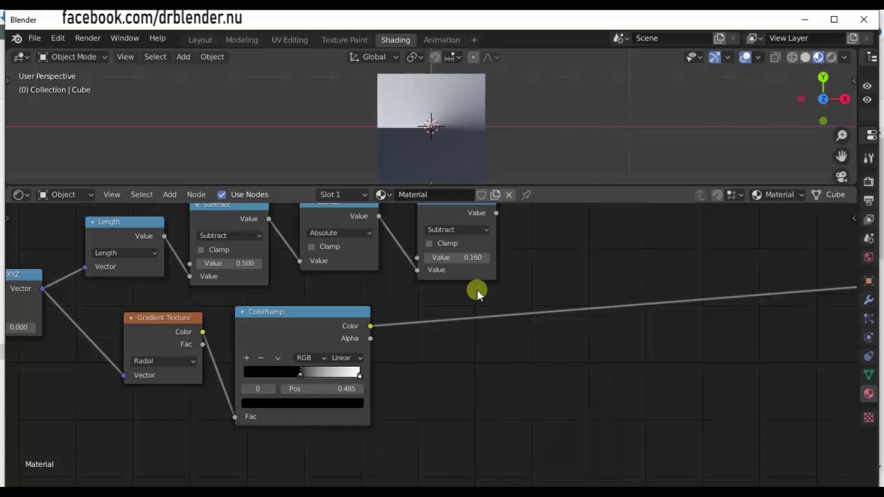
middle_click(529, 286)
- Duplicate the 0.16 Subtract node as a Minimum node merging the ring output with the ColorRamp colour, viewed from top
click(439, 255)
key(shift+d)
click(545, 288)
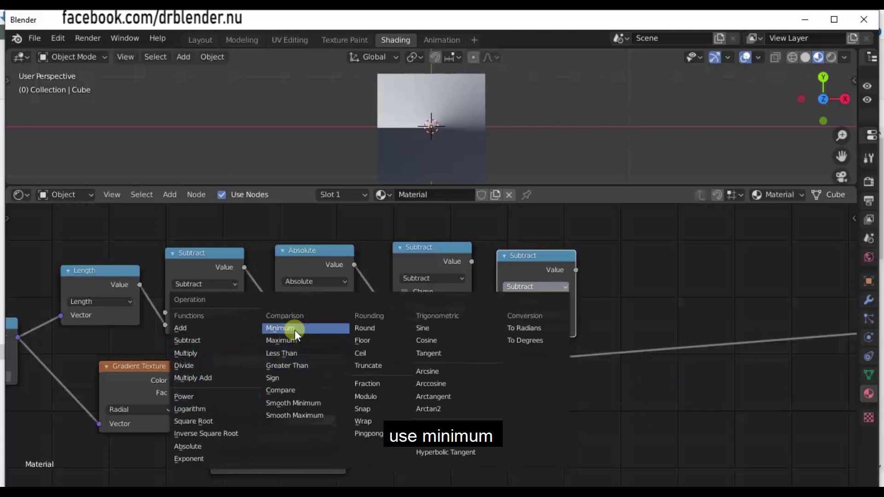
click(474, 262)
click(355, 374)
scroll(down, 3)
middle_click(613, 351)
double_click(371, 297)
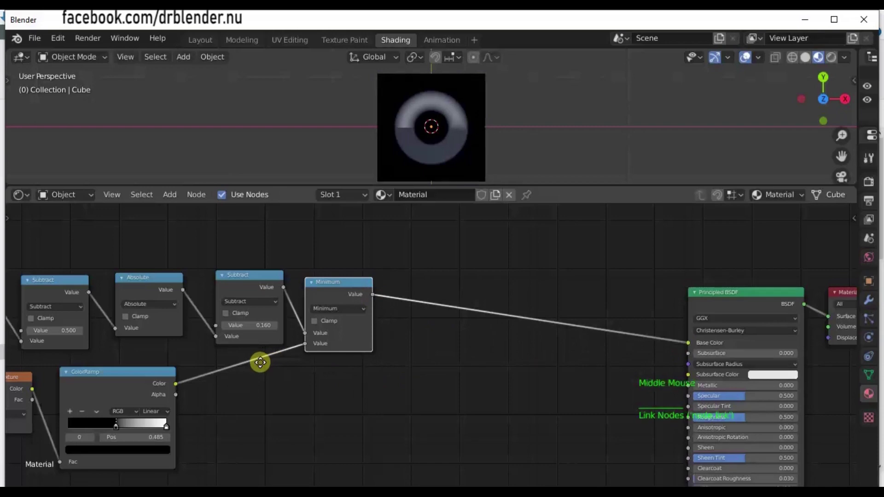
scroll(up, 3)
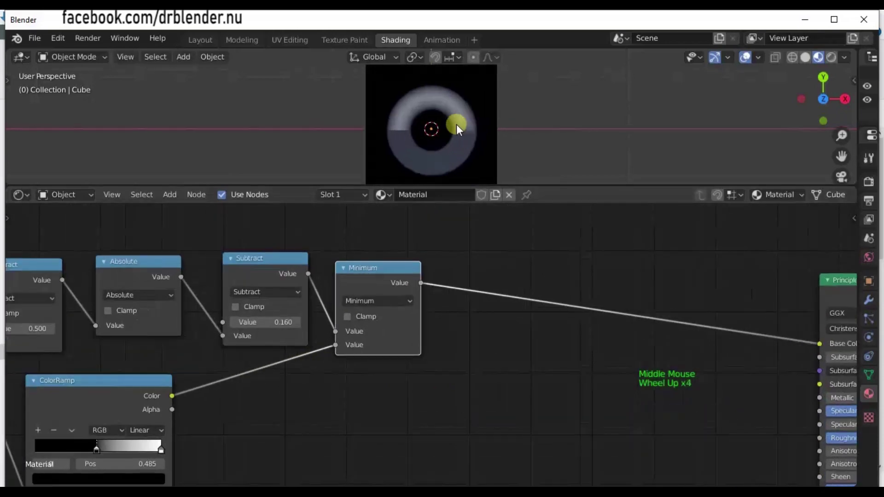
scroll(down, 3)
key(KP_7)
- Duplicate Minimum as a clamped Multiply by 10 fed from Minimum, then retune the ColorRamp stop to trim the arc
click(461, 385)
click(382, 282)
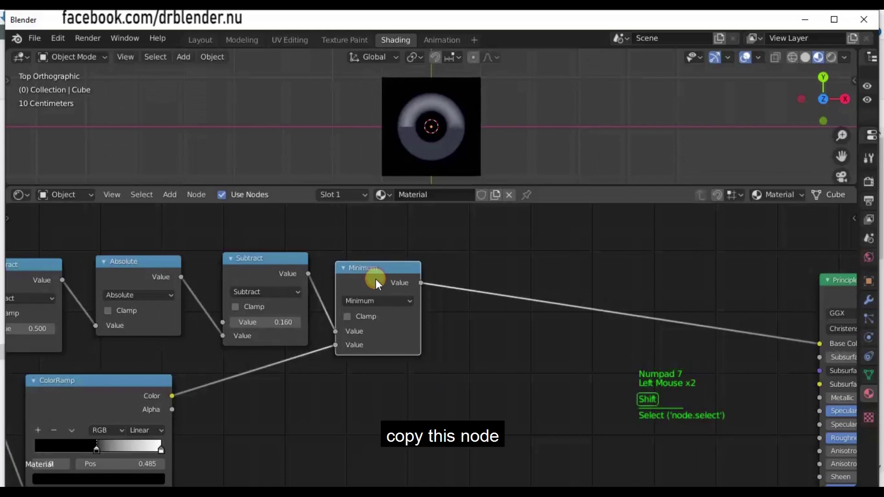
key(shift+d)
click(498, 359)
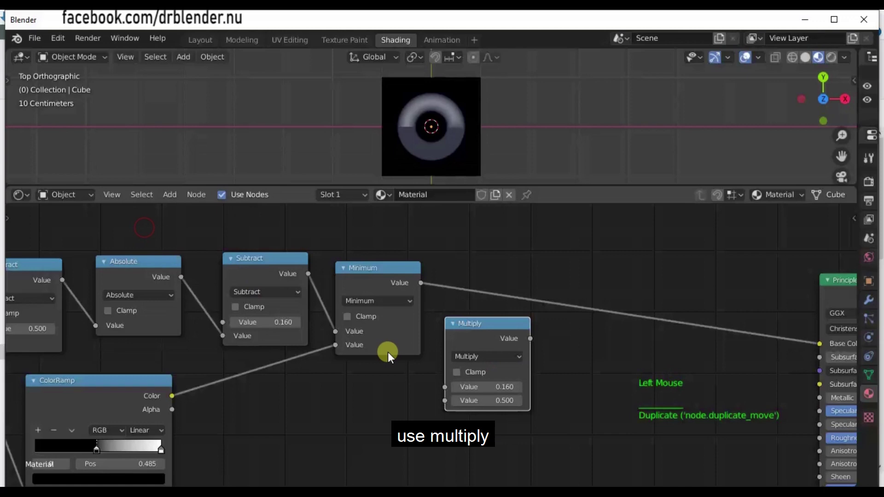
click(458, 380)
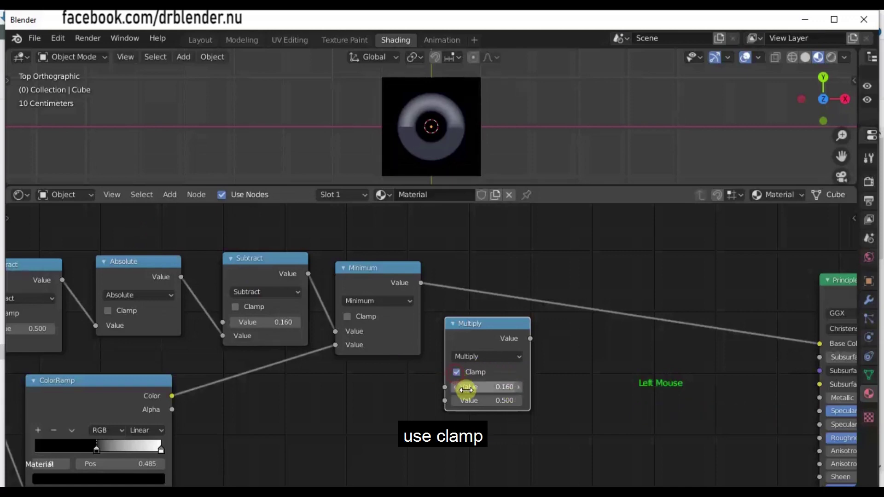
click(485, 336)
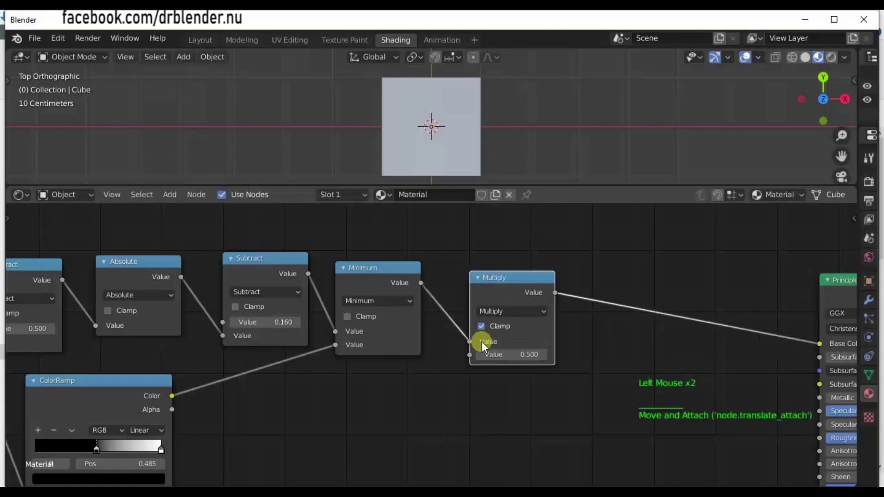
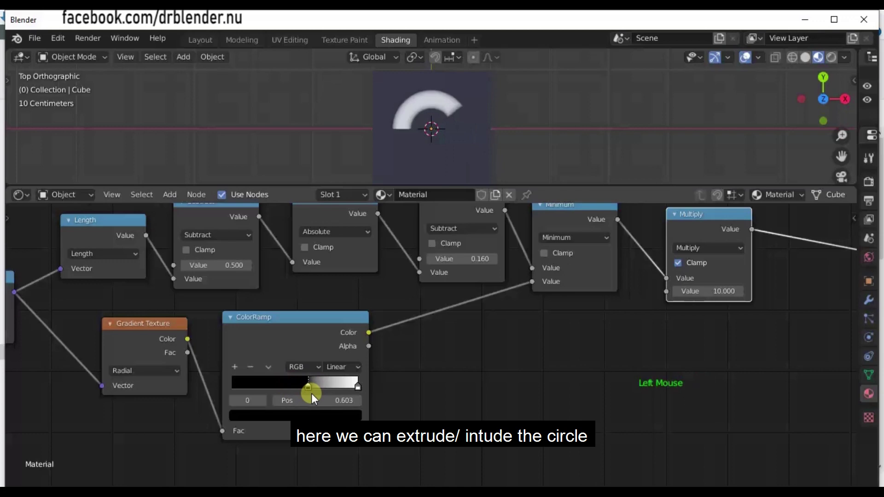
scroll(down, 3)
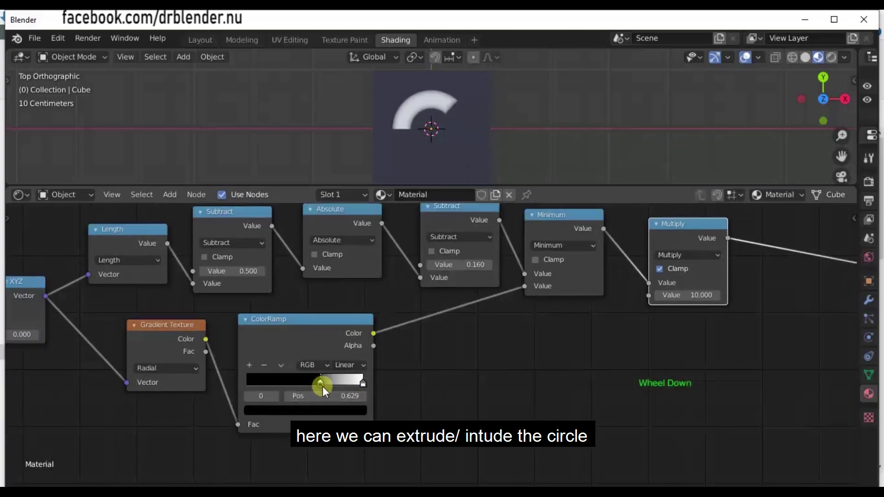
click(322, 385)
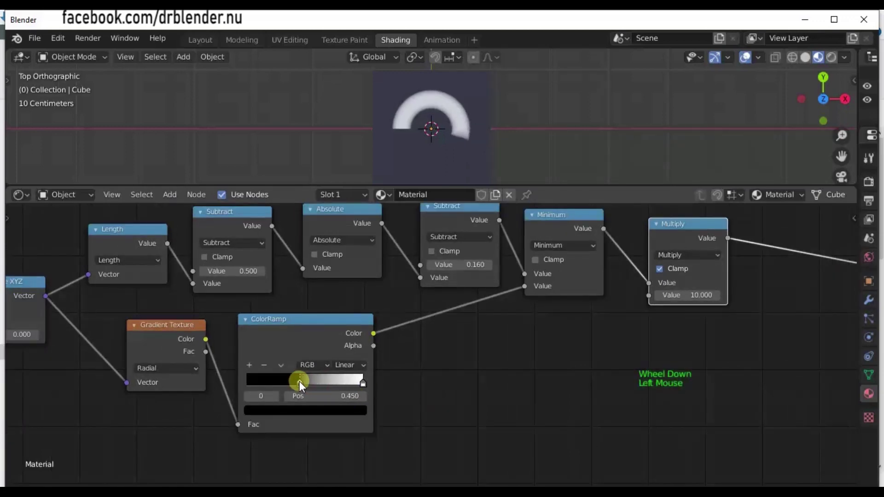
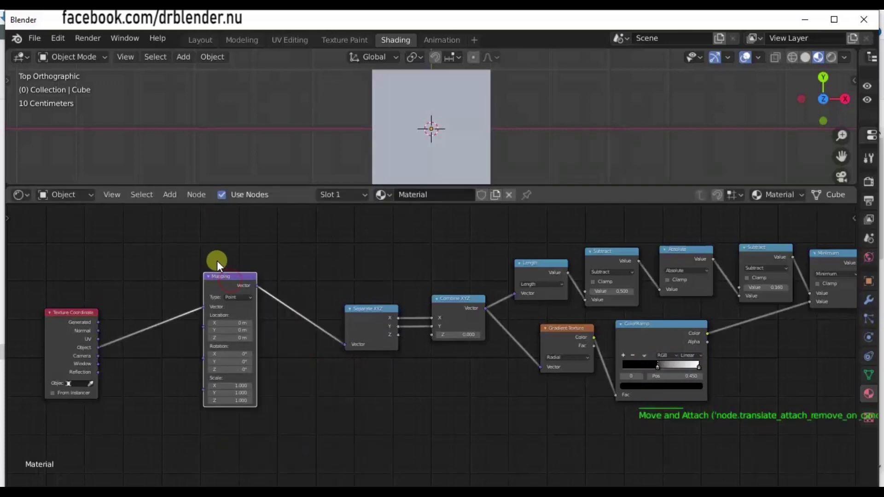
- Set the Mapping node's Z rotation to -90° so the arc turns into a C
click(225, 279)
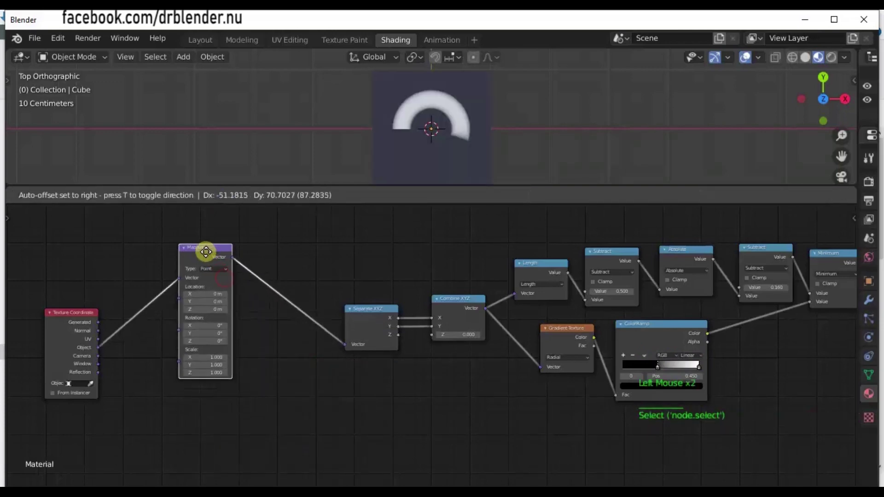
middle_click(180, 376)
scroll(up, 3)
scroll(up, 3)
click(456, 107)
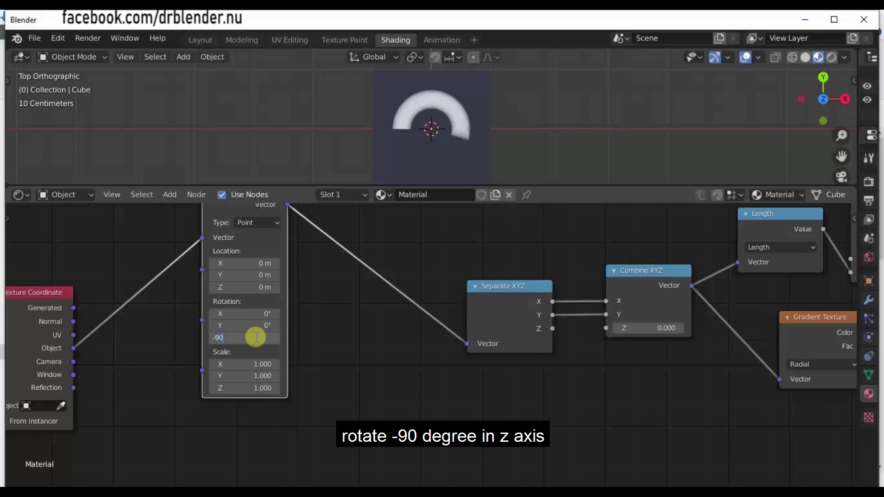
middle_click(592, 406)
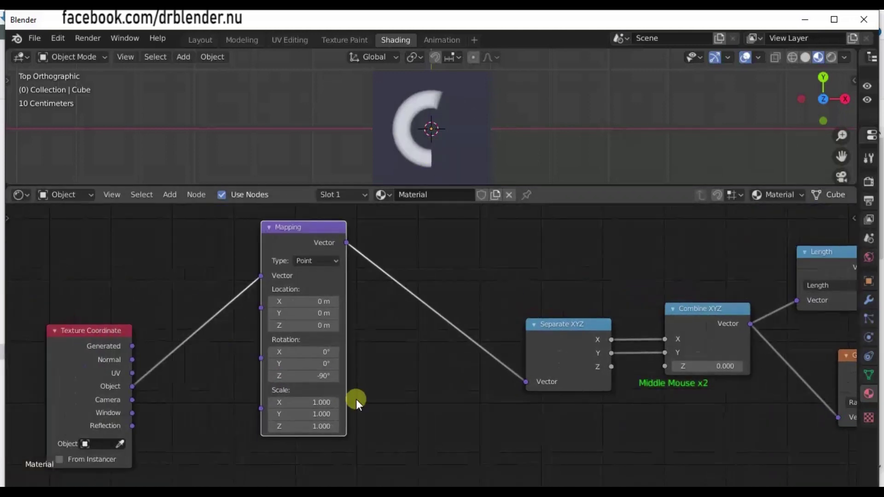
scroll(up, 3)
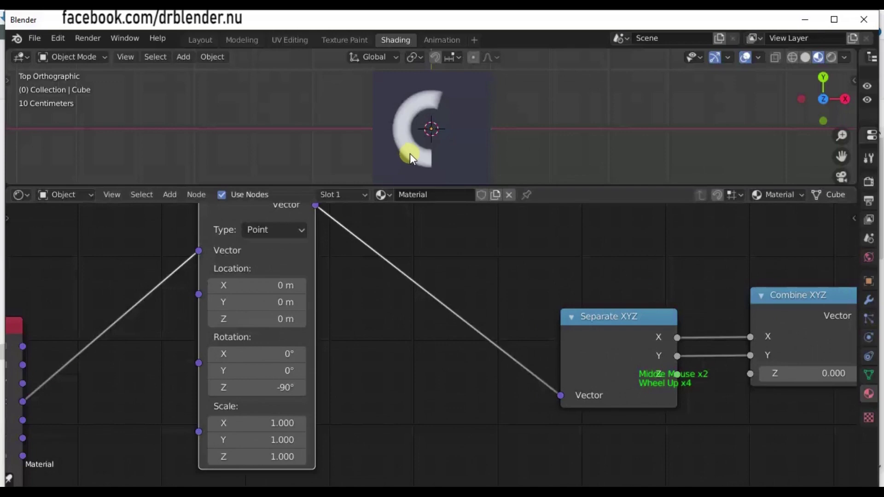
middle_click(409, 141)
scroll(up, 3)
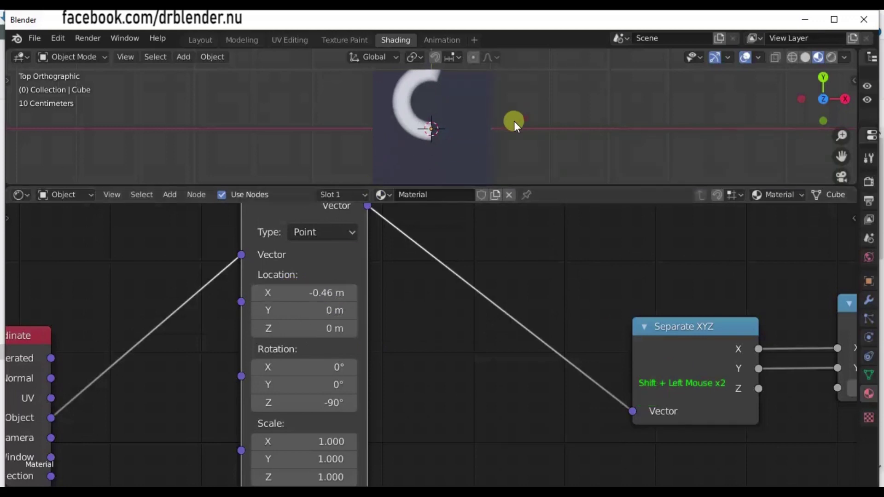
scroll(up, 3)
scroll(up, 3)
middle_click(361, 108)
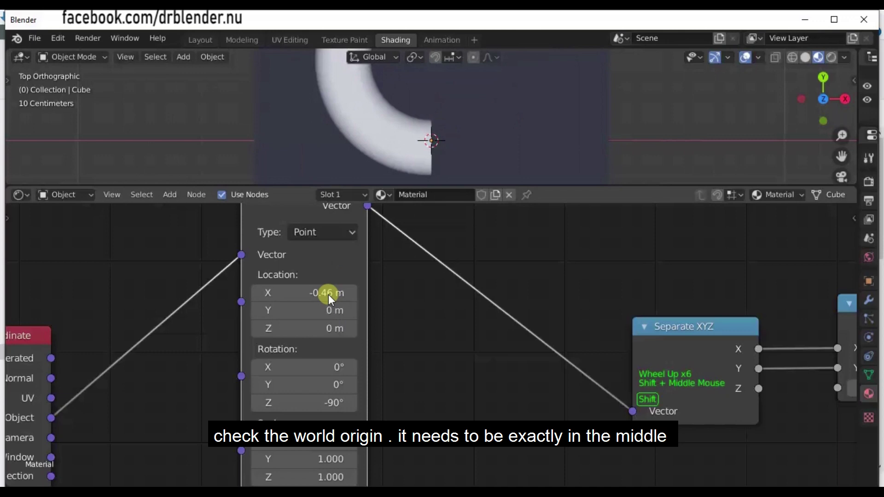
- Nudge the Mapping node's X location to about -0.49 m so the arc's end nears the origin
click(374, 106)
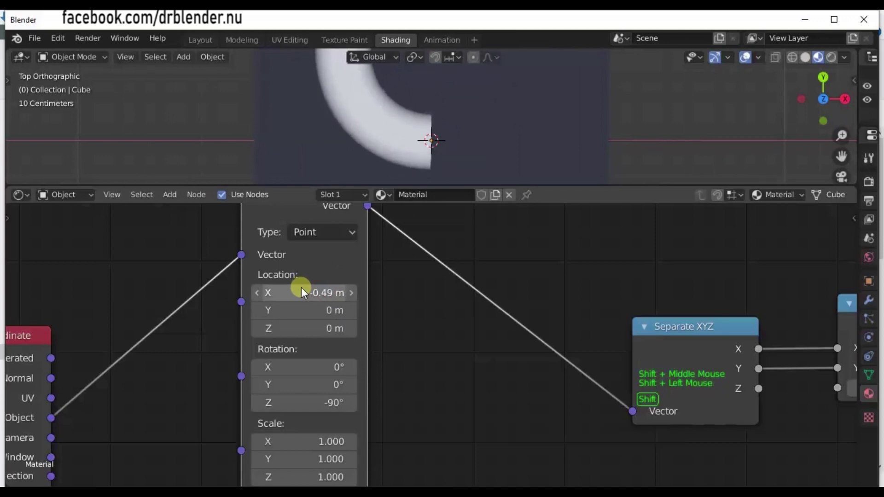
scroll(down, 3)
middle_click(358, 79)
scroll(down, 3)
middle_click(360, 88)
scroll(up, 3)
middle_click(368, 99)
scroll(up, 3)
scroll(down, 3)
middle_click(368, 100)
scroll(up, 3)
middle_click(368, 100)
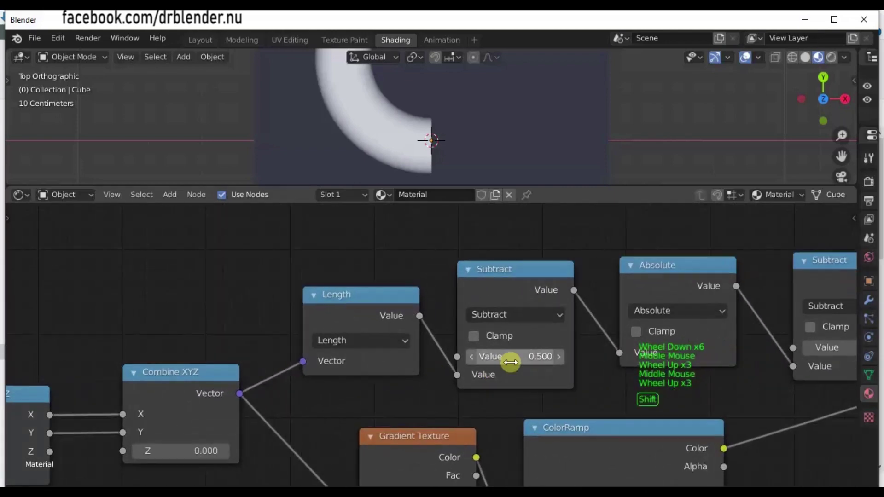
- Set the first Subtract node's value to 0.4 to shrink the ring radius
click(356, 79)
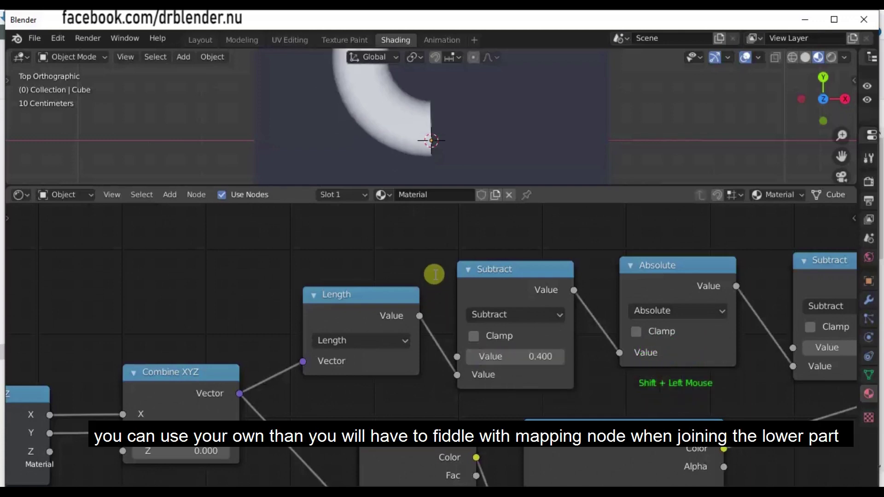
scroll(down, 3)
scroll(down, 3)
scroll(down, 3)
middle_click(411, 103)
scroll(down, 3)
middle_click(412, 103)
scroll(up, 3)
middle_click(412, 102)
- Set the Mapping node's X location to -0.4 m so the arc ends at the cube centre
click(412, 103)
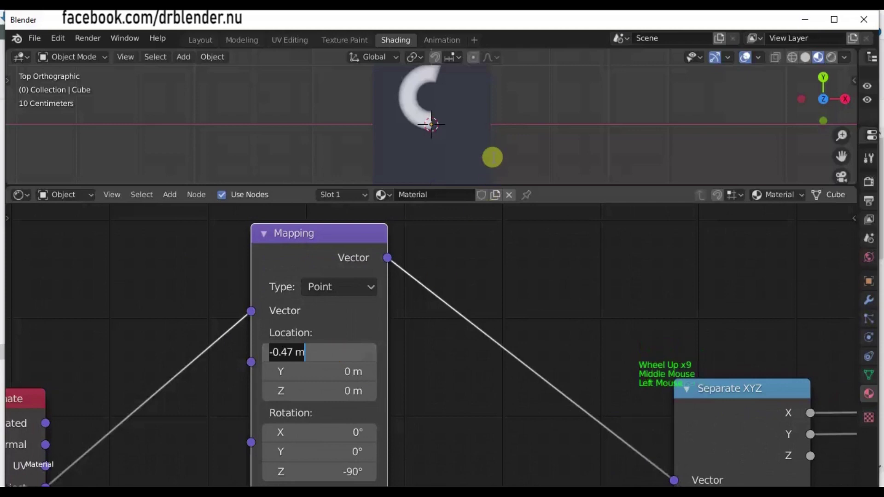
scroll(up, 3)
scroll(up, 3)
scroll(down, 3)
click(379, 92)
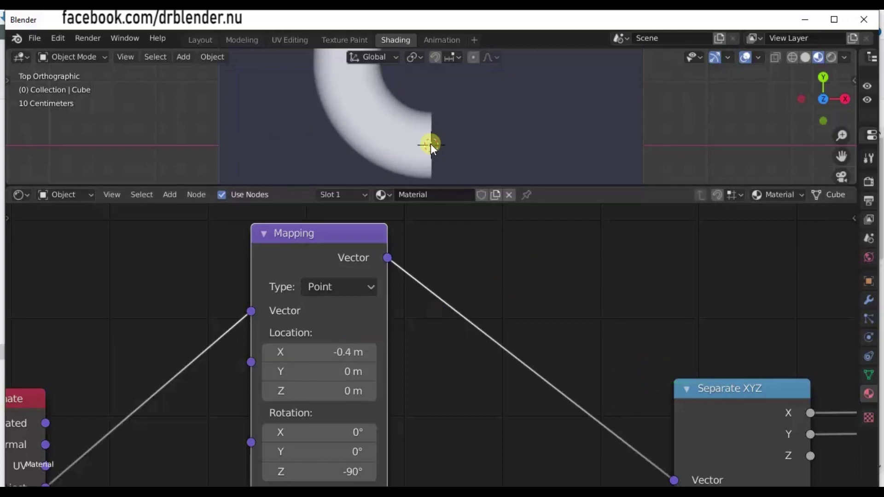
scroll(down, 3)
middle_click(367, 90)
scroll(down, 3)
middle_click(380, 108)
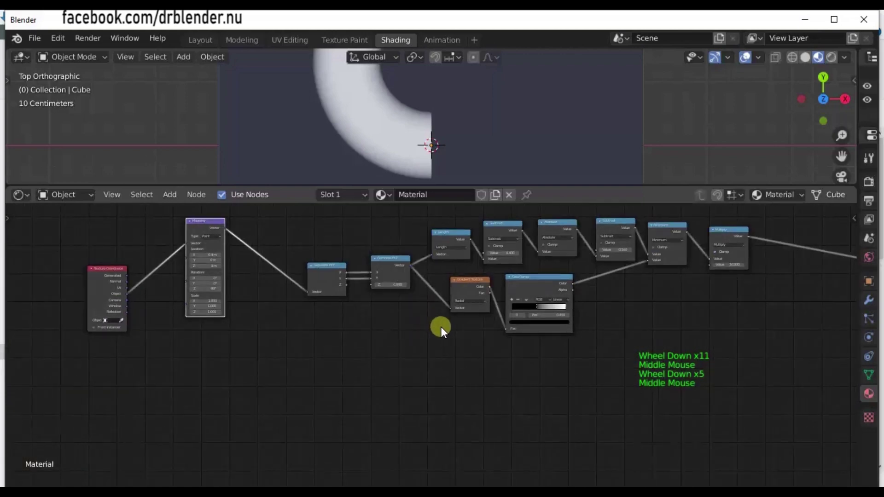
- Move the first ColorRamp's black stop from 0.450 to 0.249 to thicken the white arc
scroll(up, 3)
scroll(down, 3)
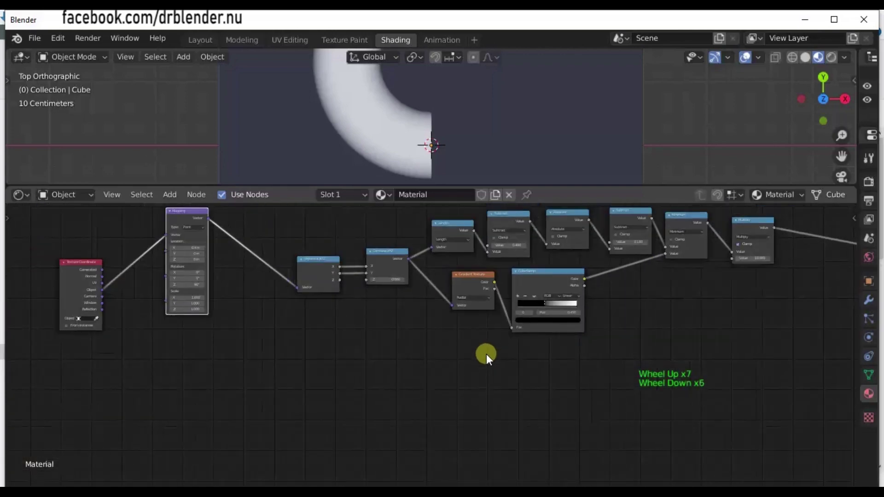
middle_click(380, 108)
scroll(down, 3)
scroll(down, 3)
middle_click(378, 109)
scroll(down, 3)
scroll(down, 3)
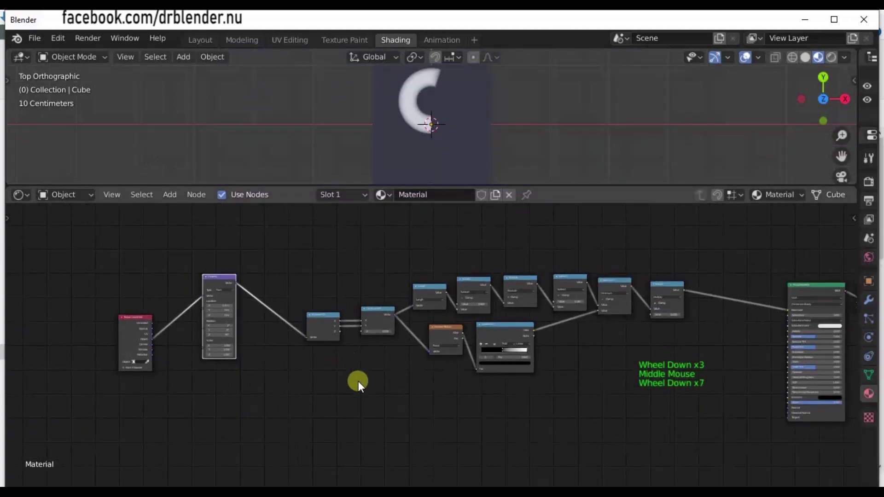
scroll(up, 3)
middle_click(416, 114)
middle_click(301, 372)
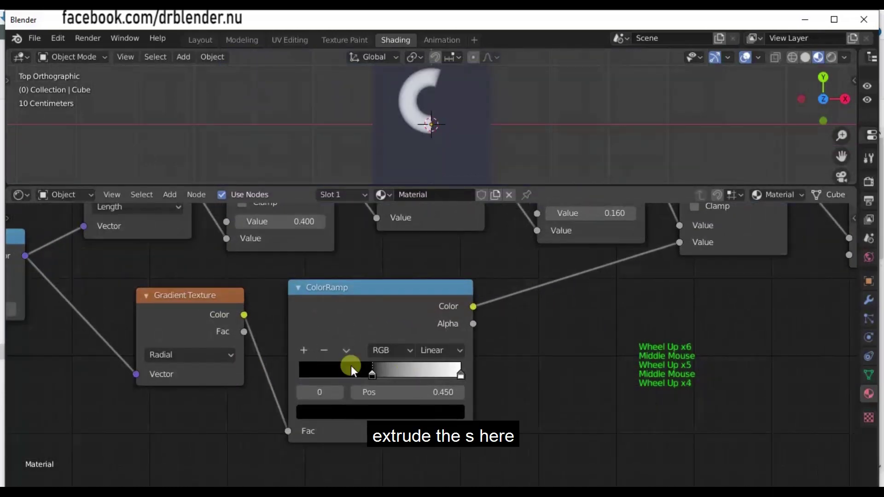
click(369, 376)
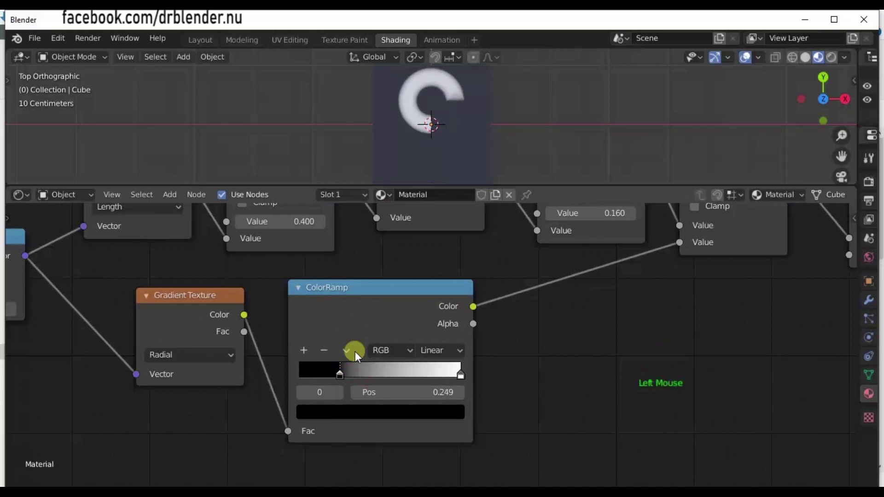
- Zoom back out so the whole node chain is in view again
scroll(down, 3)
middle_click(450, 81)
scroll(down, 3)
scroll(down, 3)
click(449, 80)
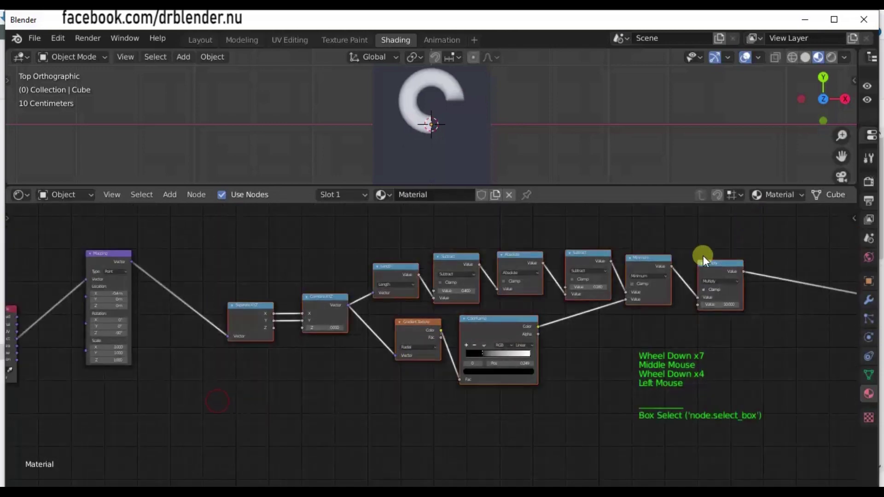
click(449, 79)
scroll(down, 3)
- Duplicate the entire arc node chain with Shift+D and place the copy below
click(449, 79)
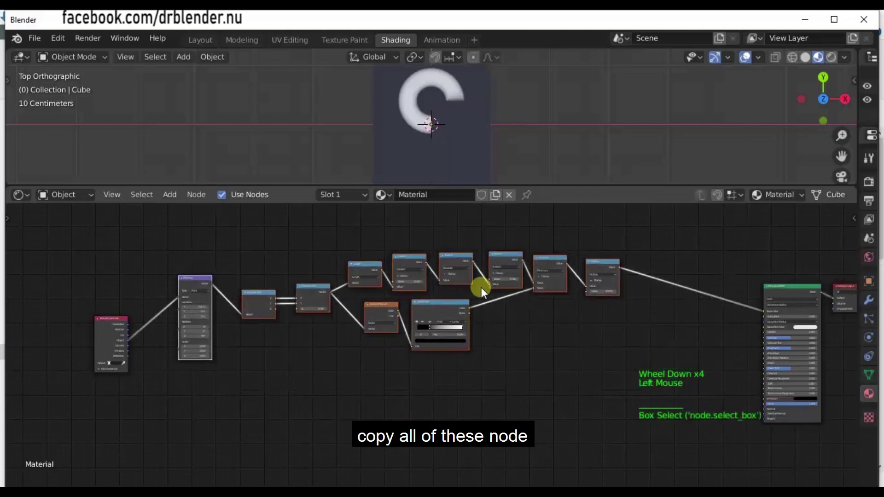
key(shift+d)
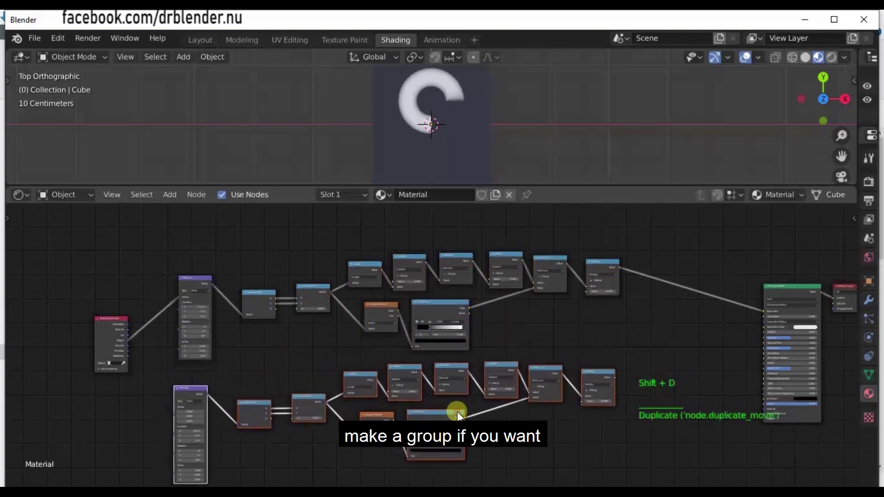
middle_click(450, 79)
scroll(up, 3)
scroll(down, 3)
- Feed Texture Coordinate Object output into the copied Mapping and wire the copy's output toward the shader
middle_click(449, 79)
scroll(up, 3)
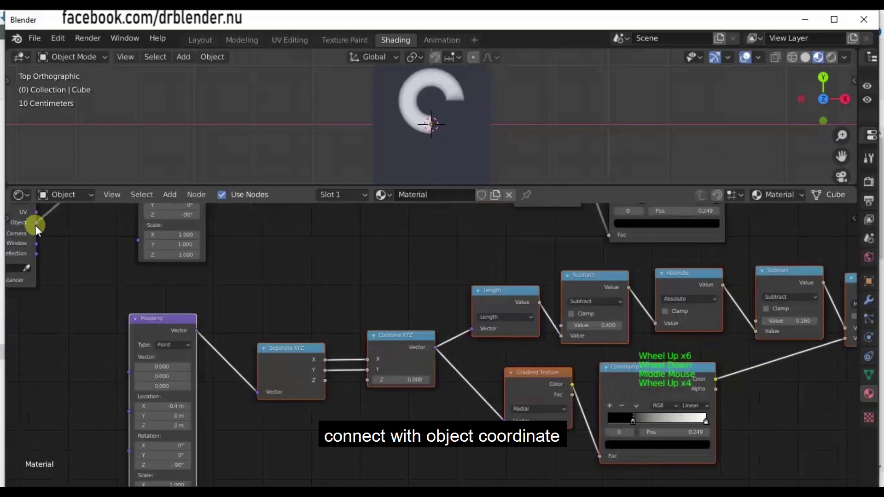
click(453, 83)
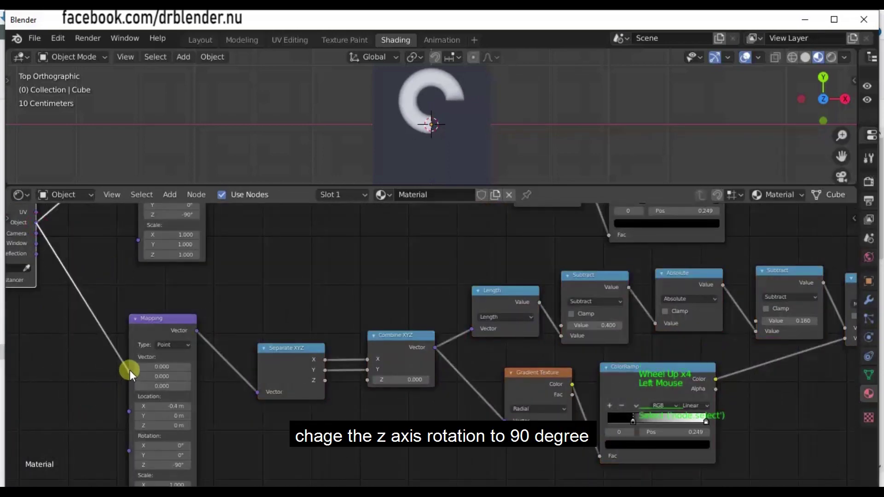
scroll(down, 3)
middle_click(449, 78)
scroll(down, 3)
click(448, 78)
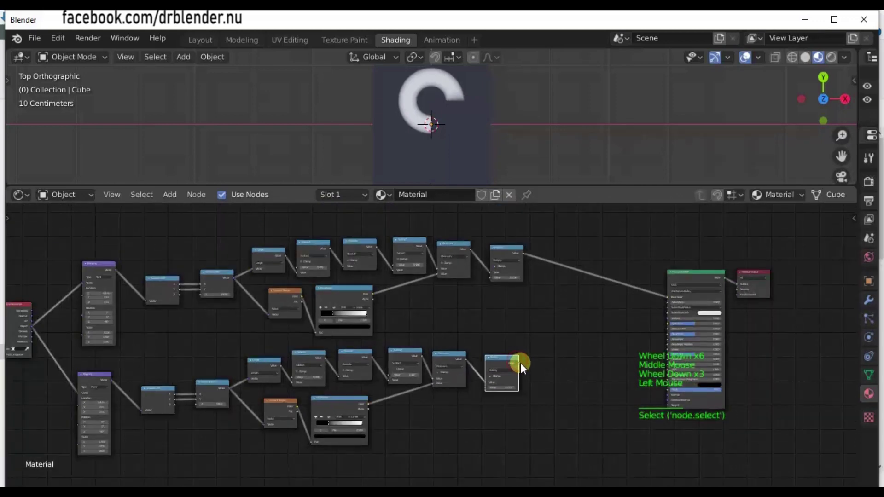
click(448, 77)
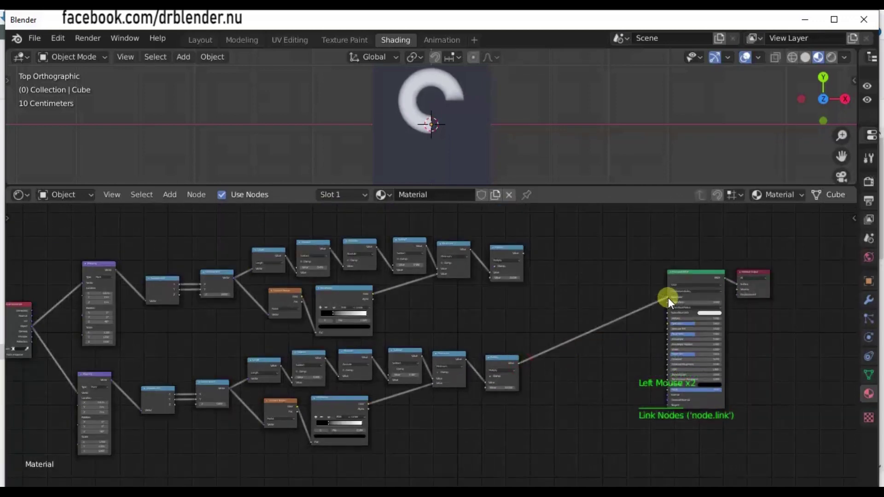
- Set the copied Mapping node to Location X -0.4 and Rotation Z 90° for a mirrored arc
middle_click(448, 77)
scroll(down, 3)
scroll(up, 3)
middle_click(452, 82)
scroll(up, 3)
middle_click(452, 82)
click(452, 82)
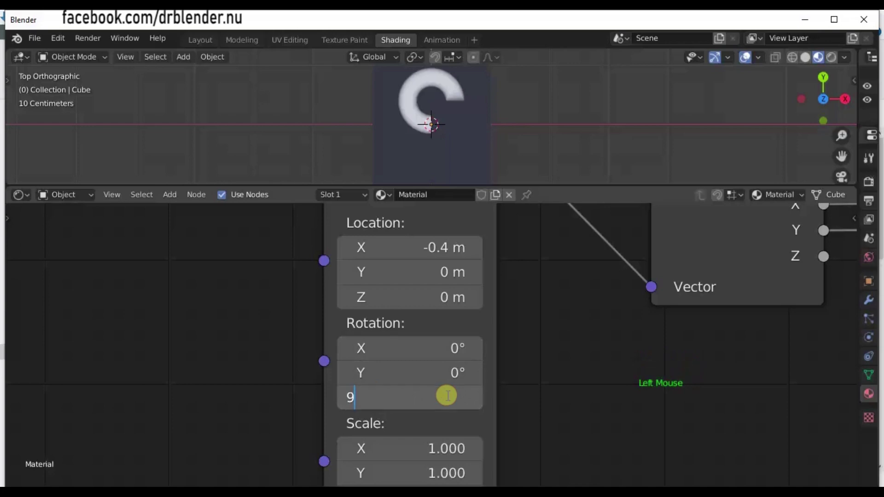
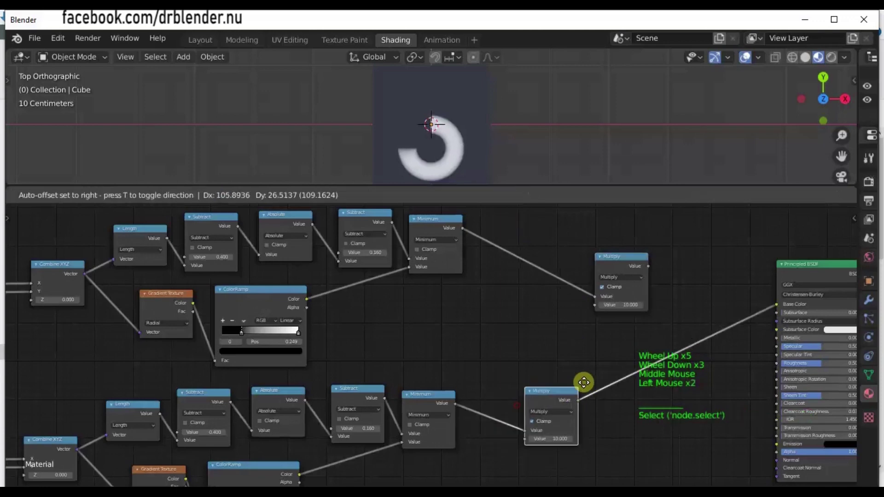
- Duplicate the Minimum node and connect both arc chains' outputs into its two inputs
click(441, 394)
key(shift+d)
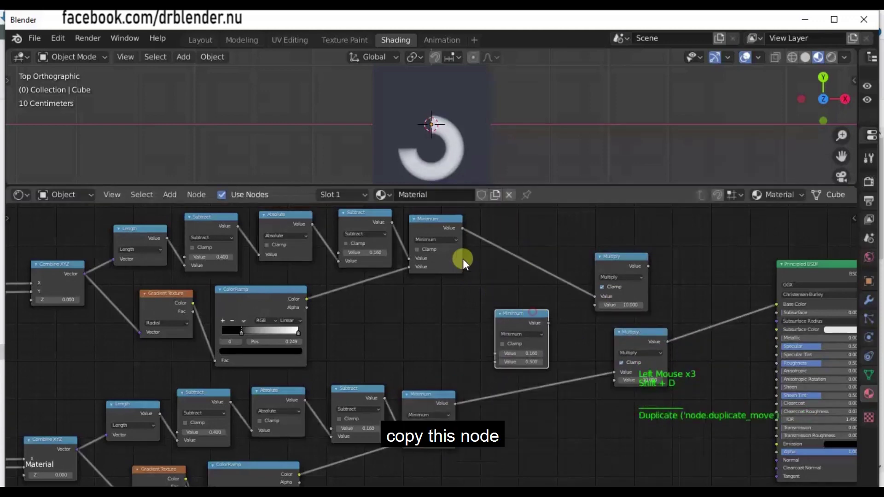
click(463, 230)
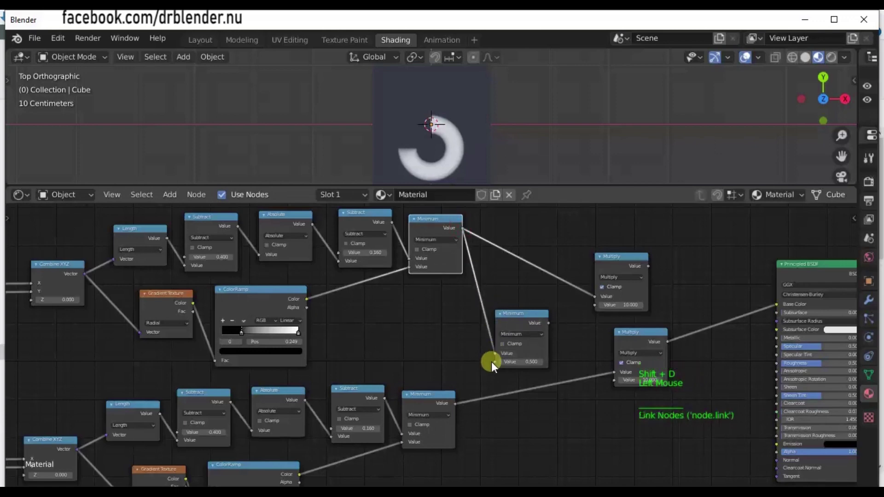
click(460, 398)
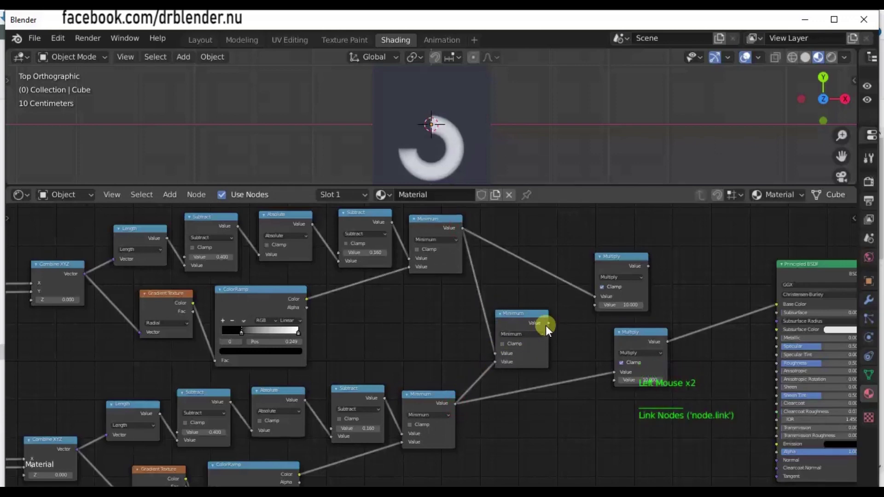
- Wire the new Minimum node's result onward into the Multiply feeding the shader
click(566, 339)
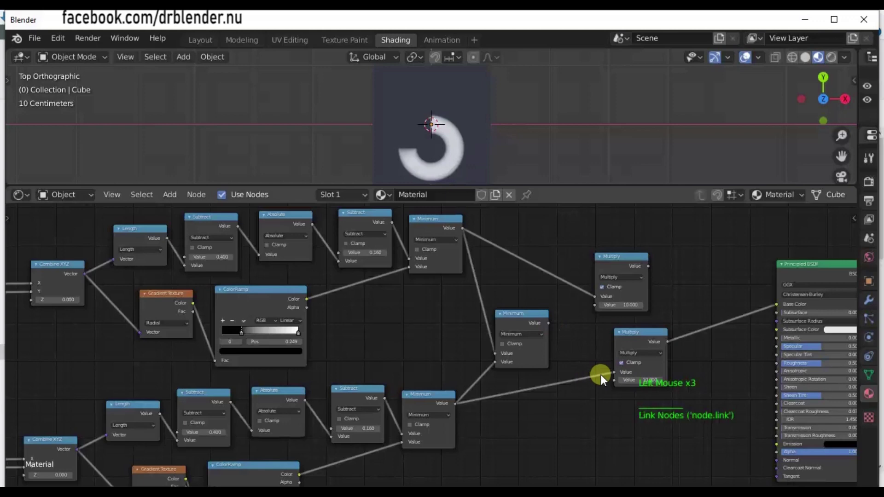
click(548, 325)
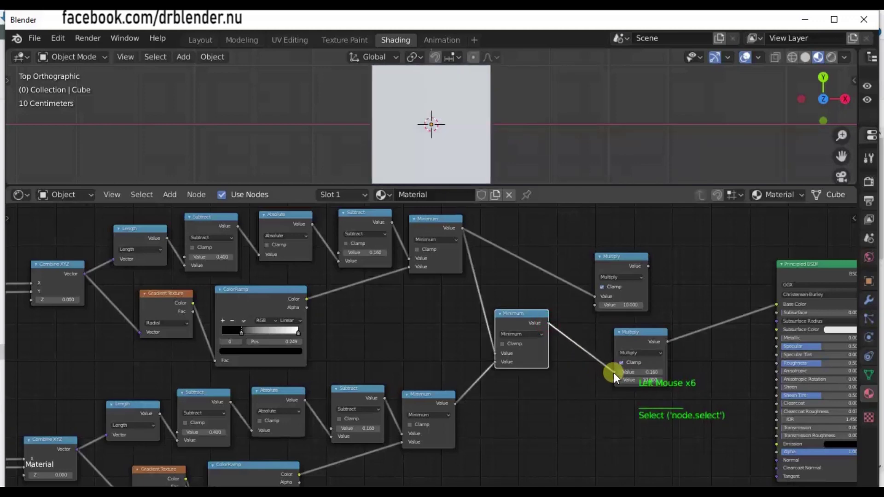
click(634, 338)
scroll(down, 3)
middle_click(367, 417)
scroll(up, 3)
middle_click(720, 356)
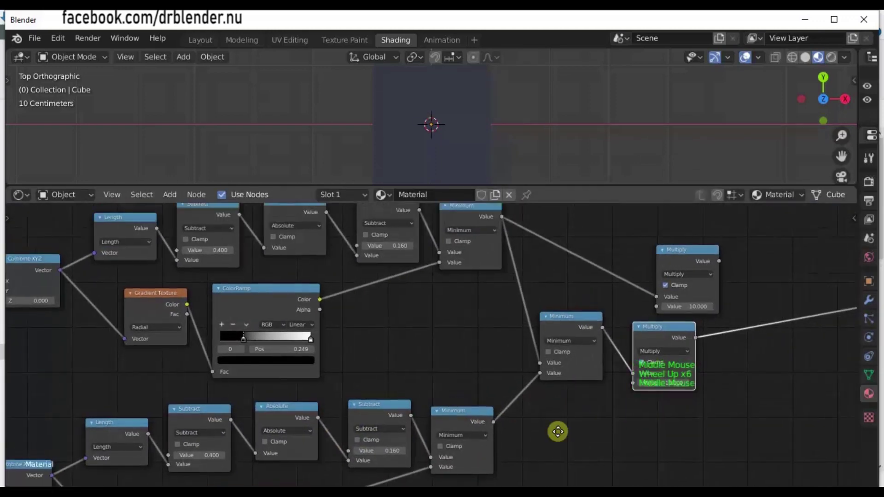
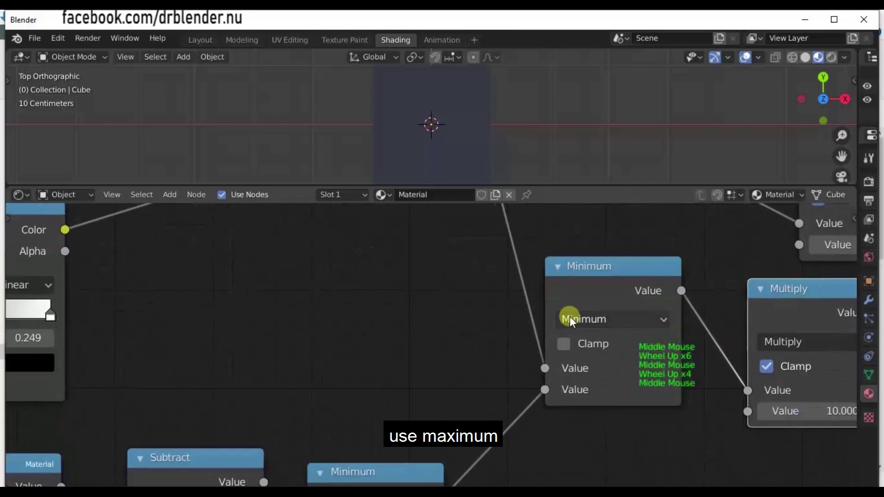
- Switch the combining Math node's operation to Maximum so the two arcs form an S
click(585, 321)
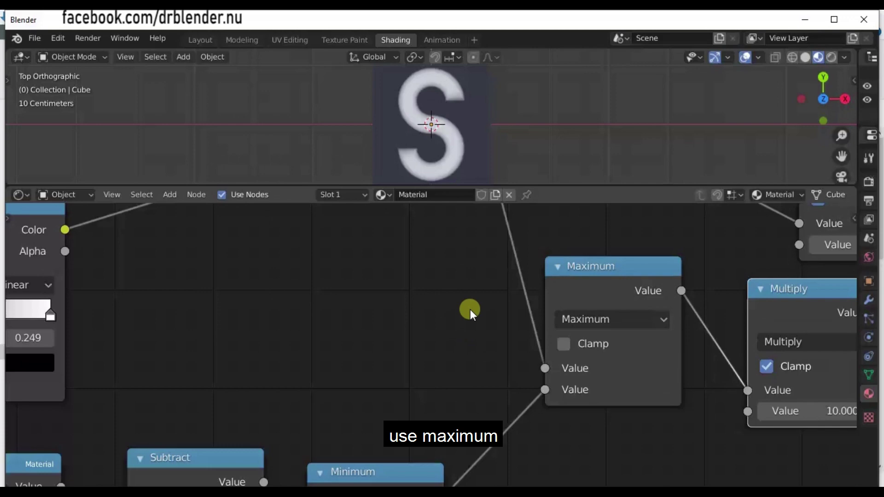
scroll(down, 3)
scroll(down, 3)
middle_click(397, 391)
scroll(up, 3)
middle_click(394, 370)
click(454, 275)
key(x)
- Pan and zoom across the node tree back to the first ColorRamp node
scroll(down, 3)
middle_click(452, 130)
scroll(up, 3)
scroll(down, 3)
middle_click(424, 108)
scroll(down, 3)
scroll(down, 3)
middle_click(458, 130)
scroll(up, 3)
middle_click(453, 122)
scroll(up, 3)
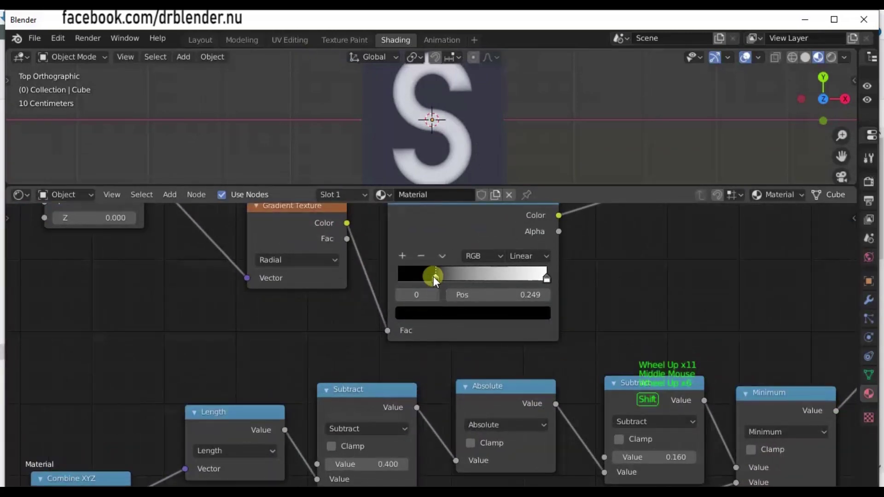
- Set the first ColorRamp's black stop to 0.214 and enlarge the 3D viewport to show the finished S
middle_click(453, 122)
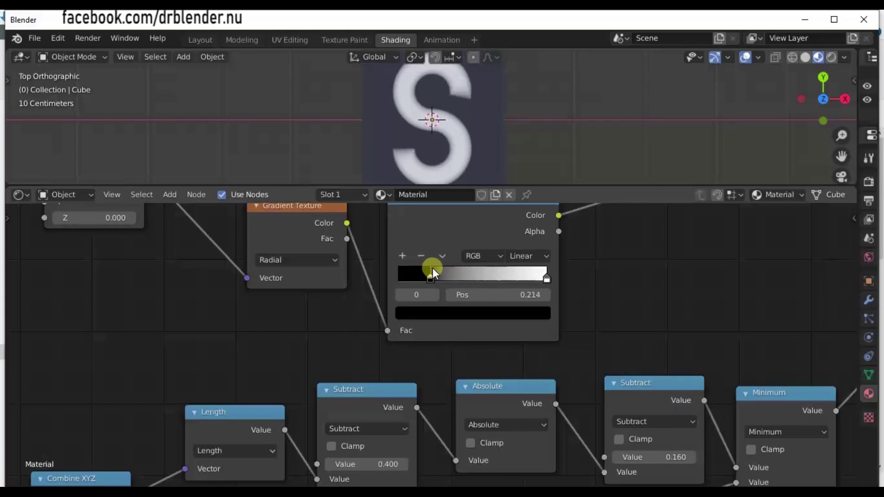
scroll(down, 3)
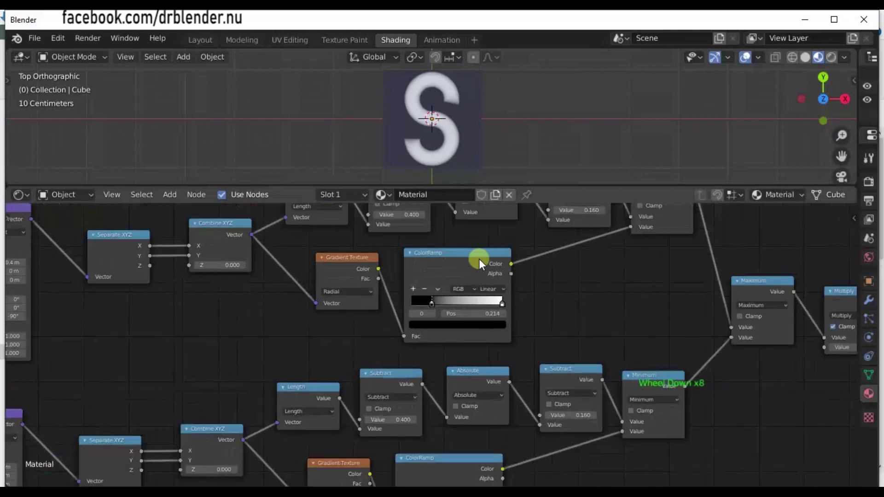
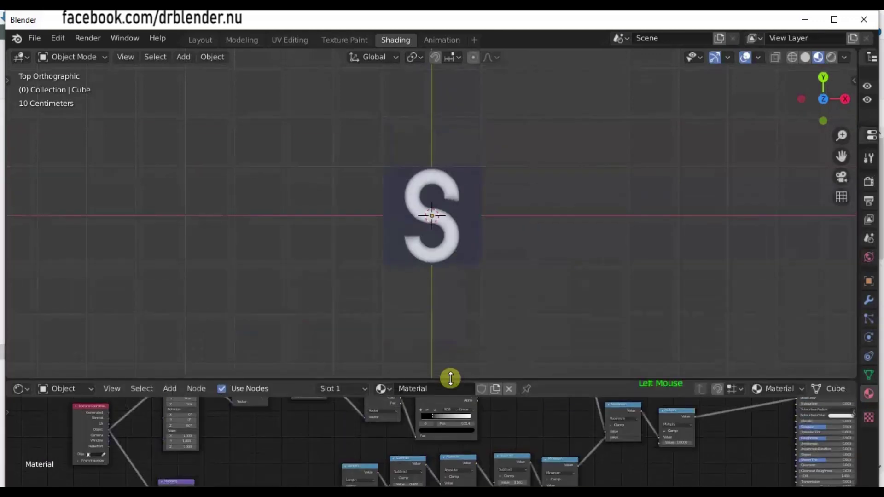
scroll(down, 3)
scroll(up, 3)
scroll(up, 3)
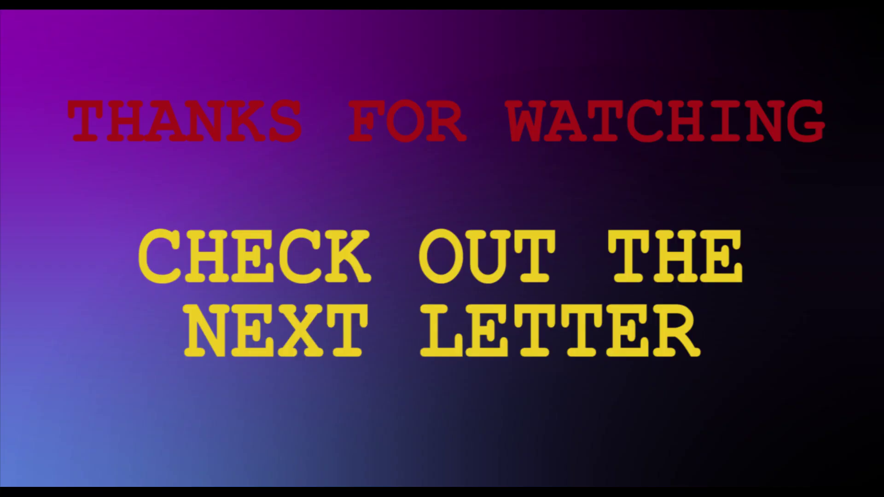